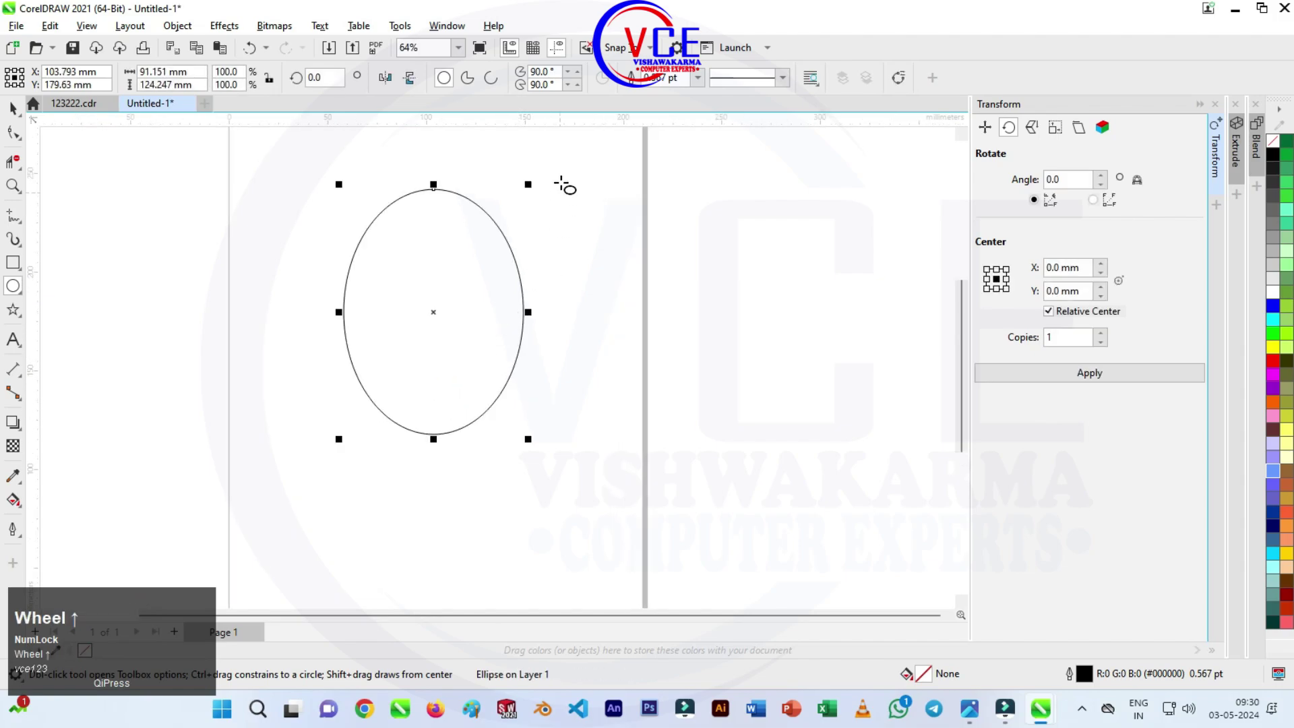
Step: Scale a smaller copy of the ellipse, place it at the lower right, and select both ellipses
left_click_drag(533, 189, 530, 288)
right_click(530, 288)
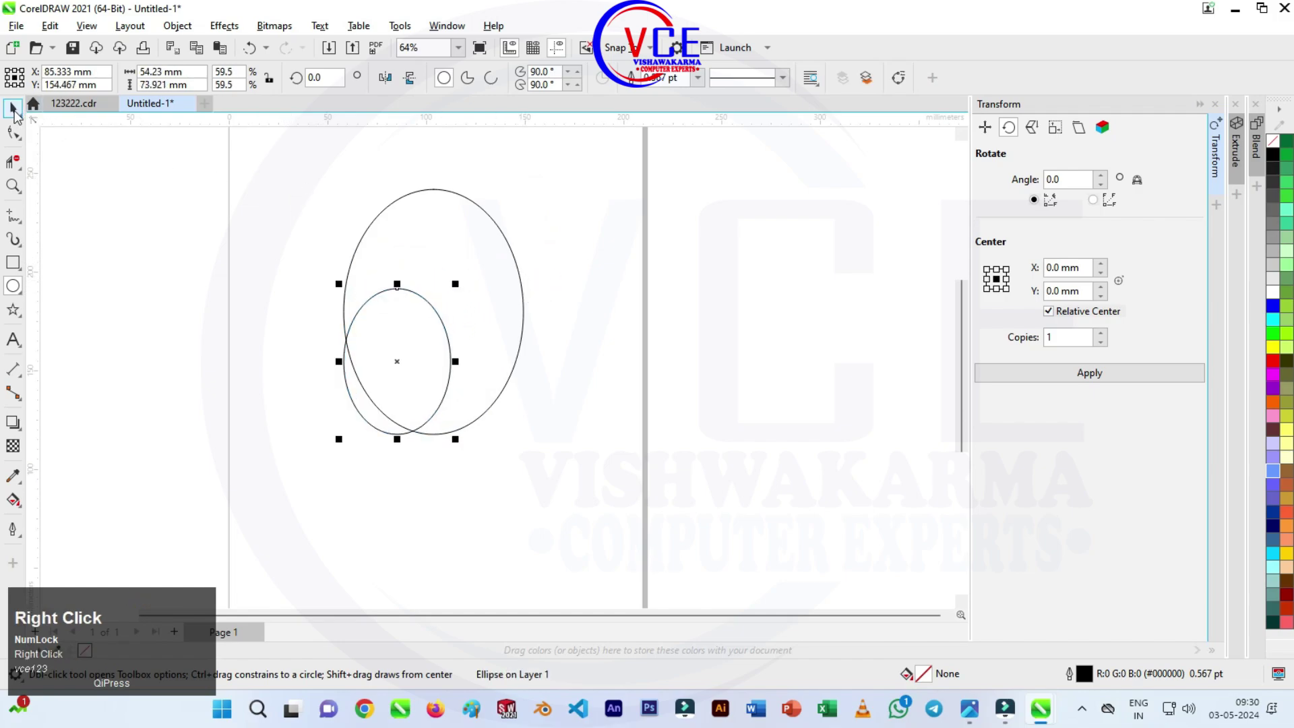
left_click_drag(10, 114, 601, 483)
key("r")
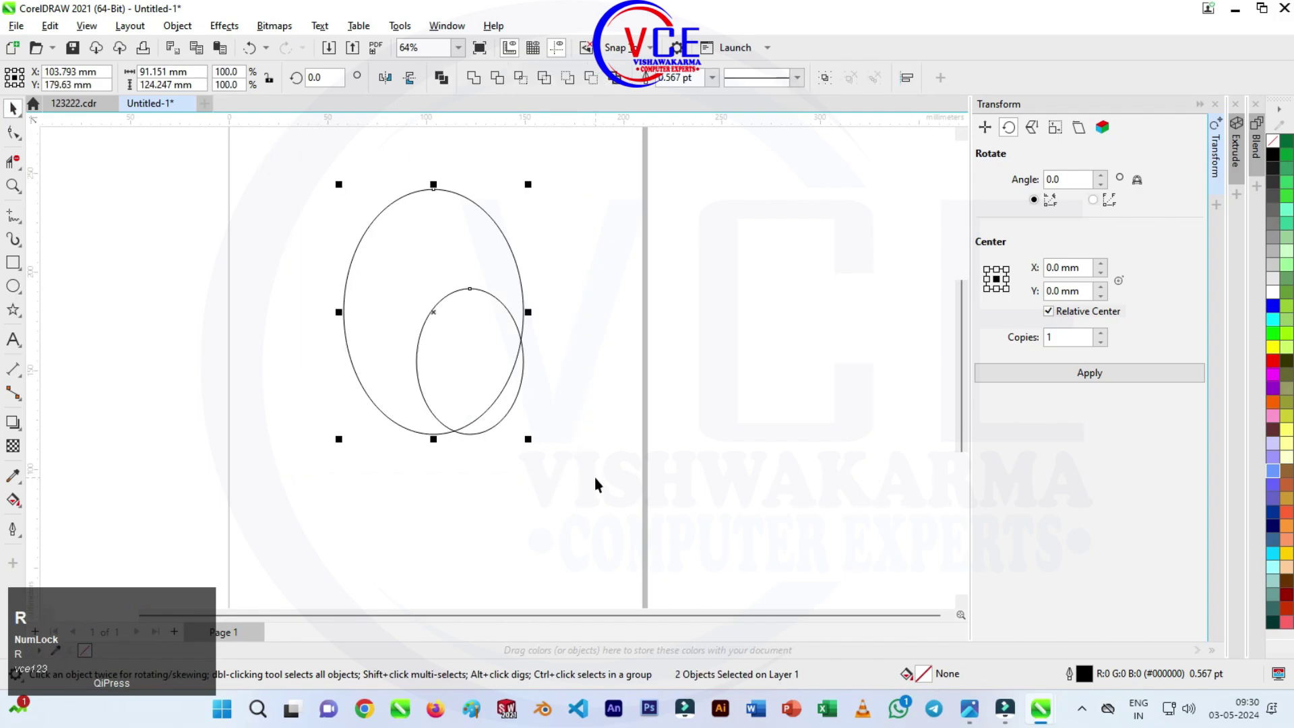
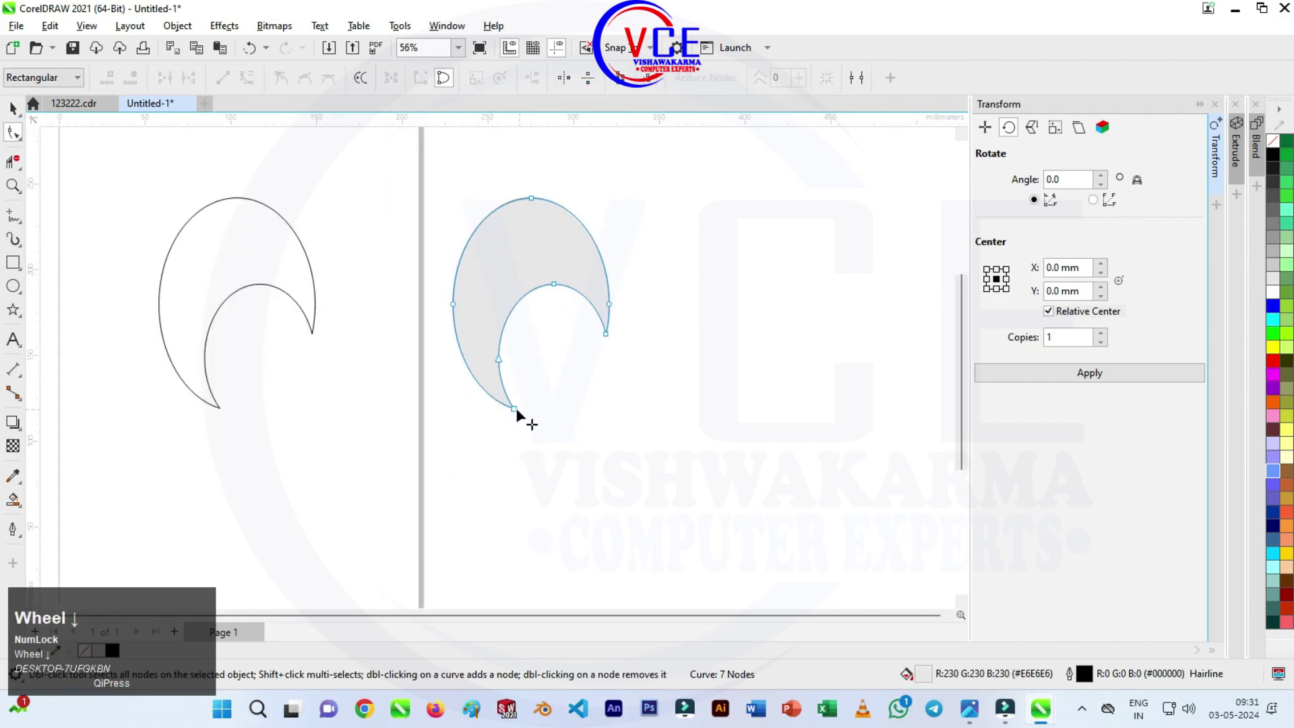
Step: Bend the grey crescent's lower tip node into a curving swoosh tail
left_click_drag(516, 414, 485, 405)
scroll("up", 3)
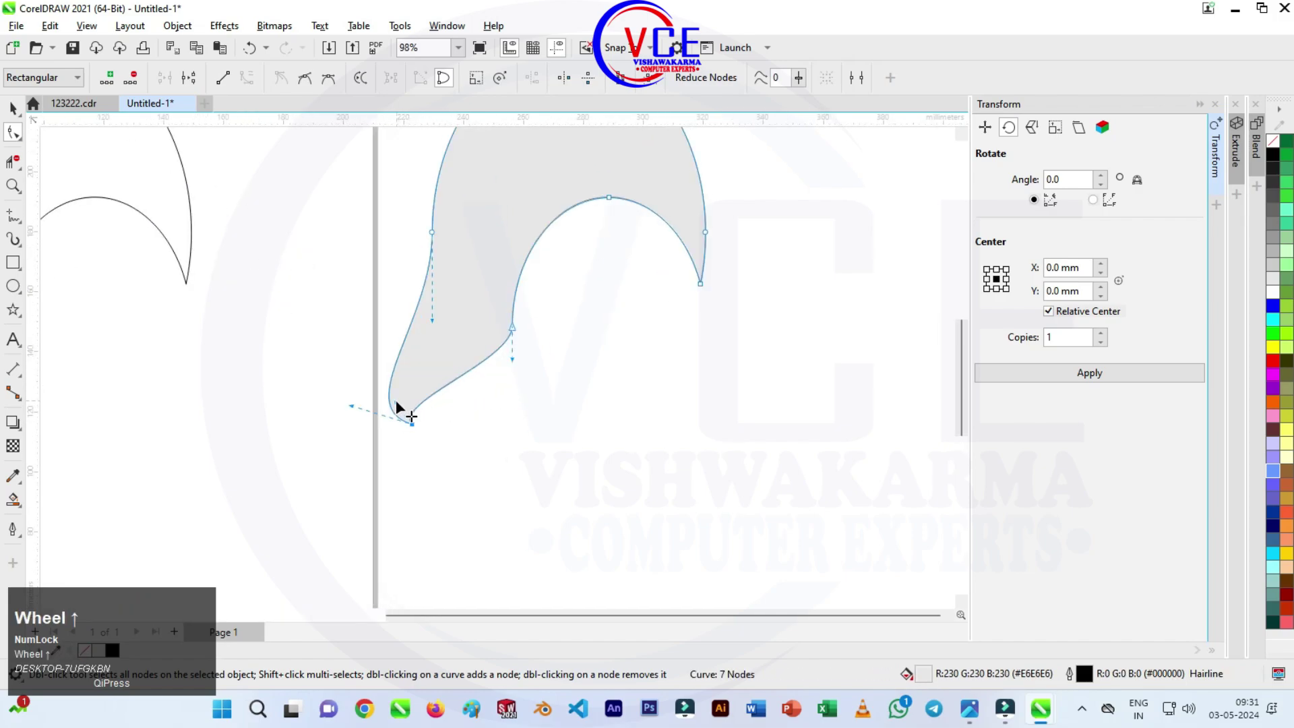
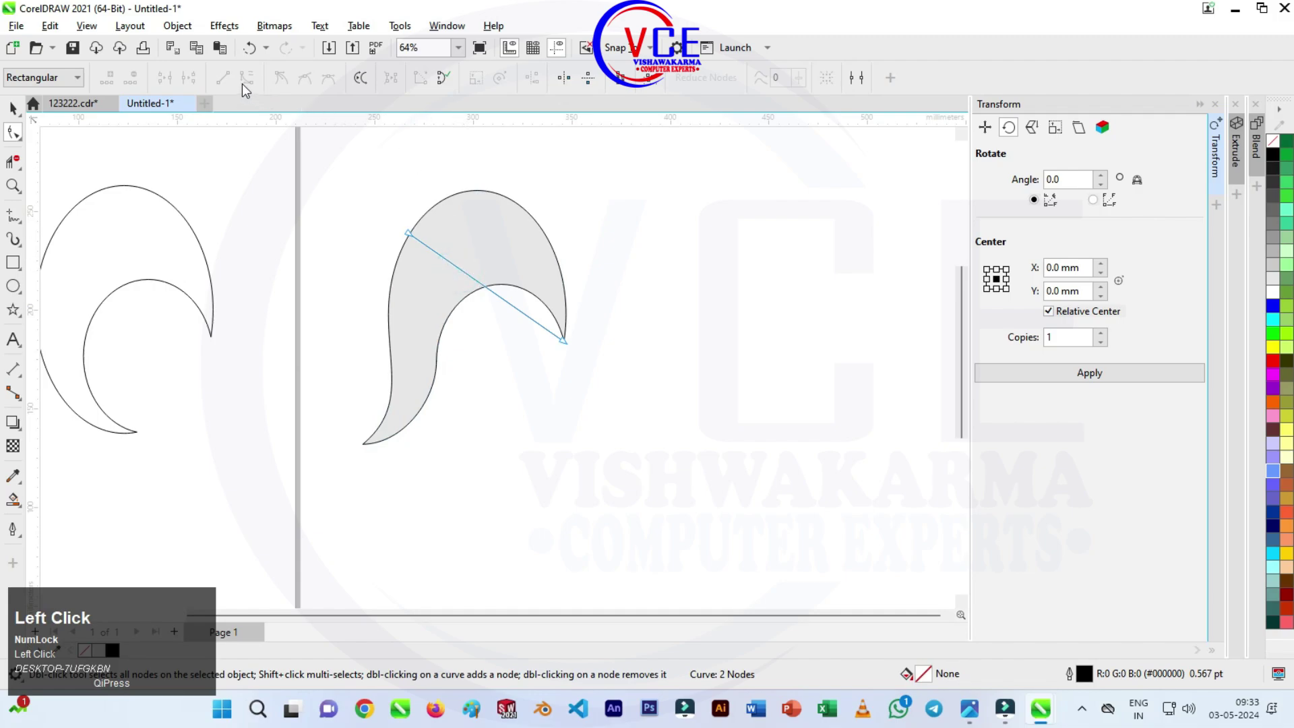
Step: Bend the straight dividing line into an arc that follows the swoosh's curved body
left_click_drag(480, 283, 489, 223)
scroll("up", 3)
left_click_drag(336, 257, 543, 191)
scroll("down", 3)
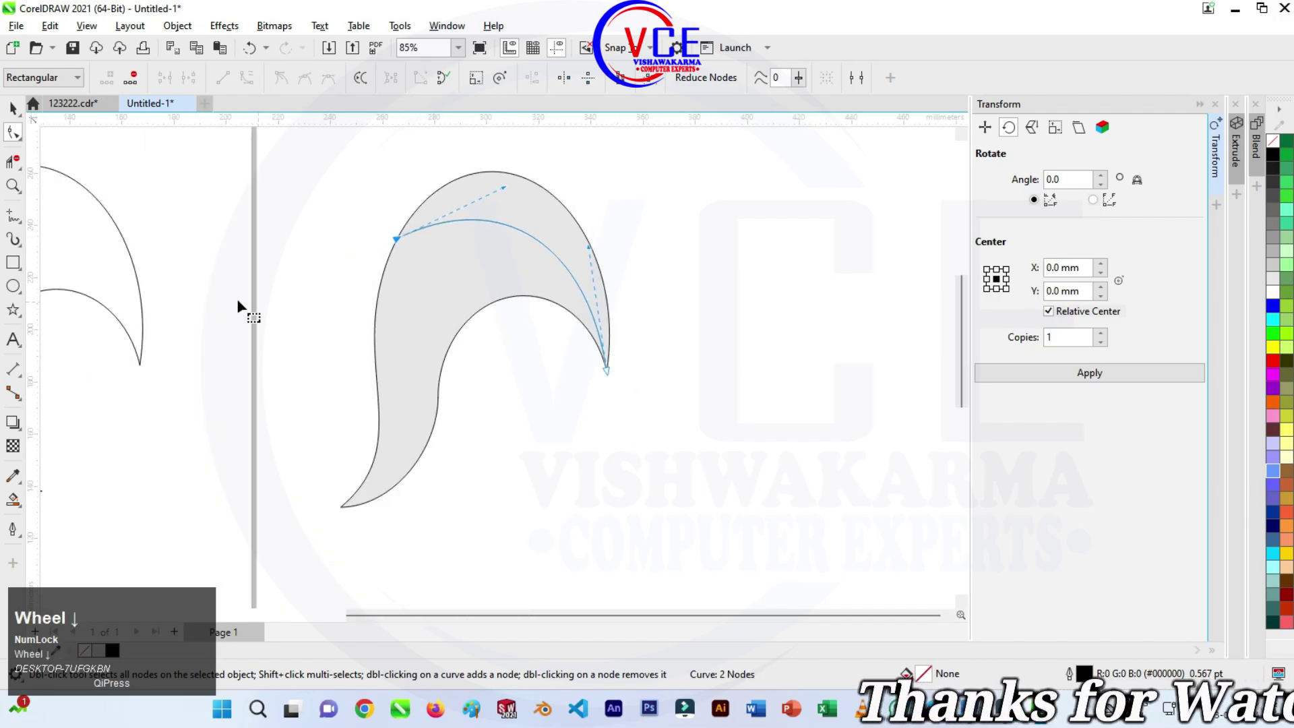
left_click_drag(21, 227, 321, 278)
scroll("down", 3)
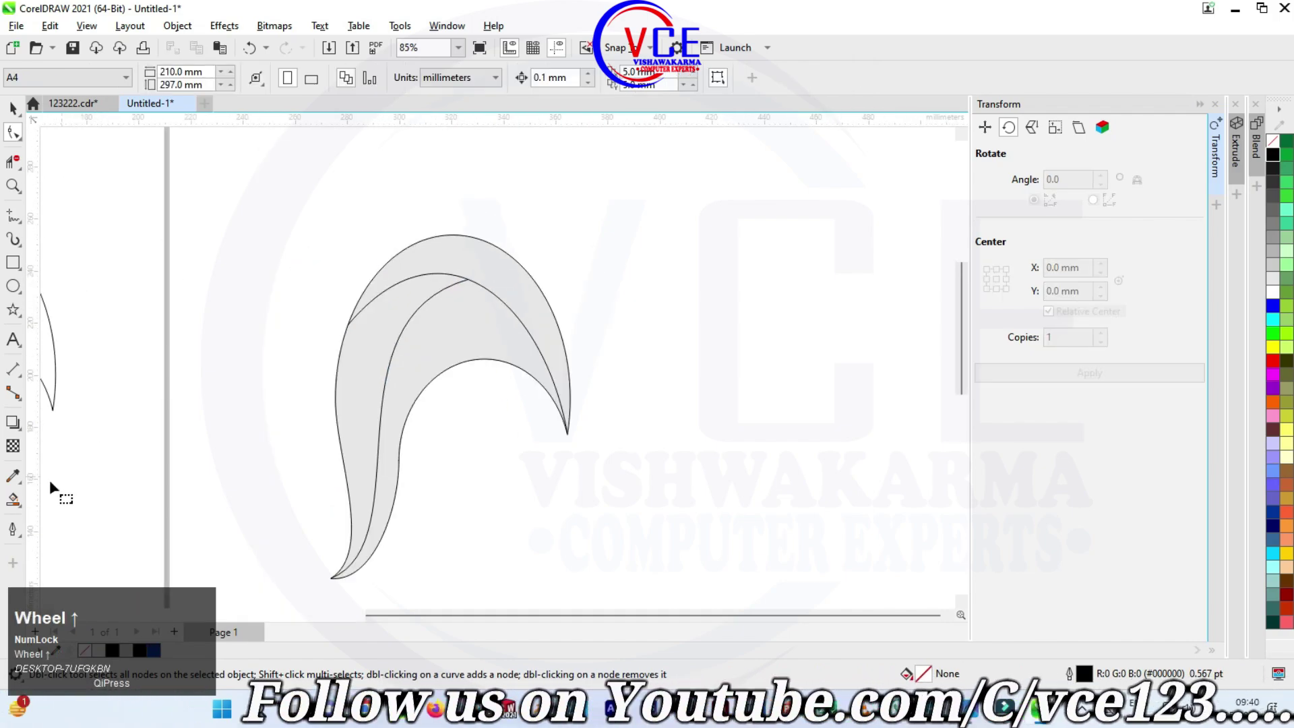
Step: Start a blue fountain fill on the swoosh with the Interactive Fill tool
left_click(22, 505)
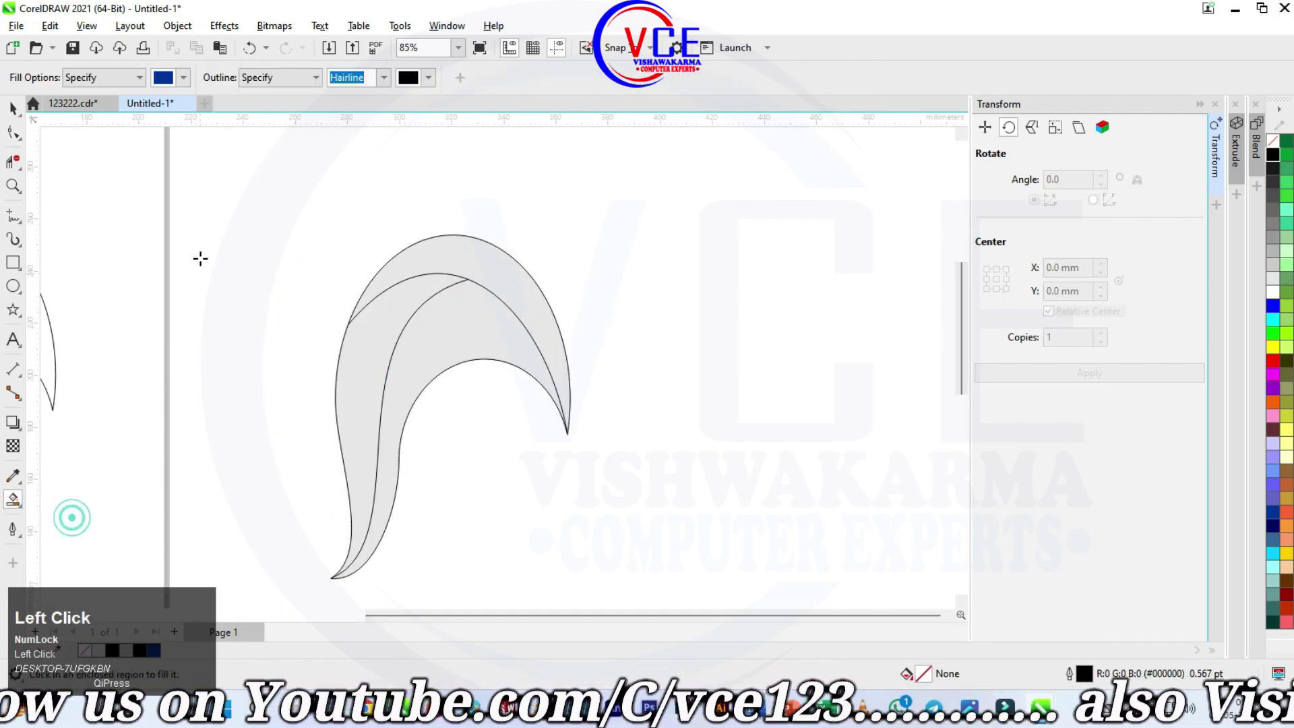
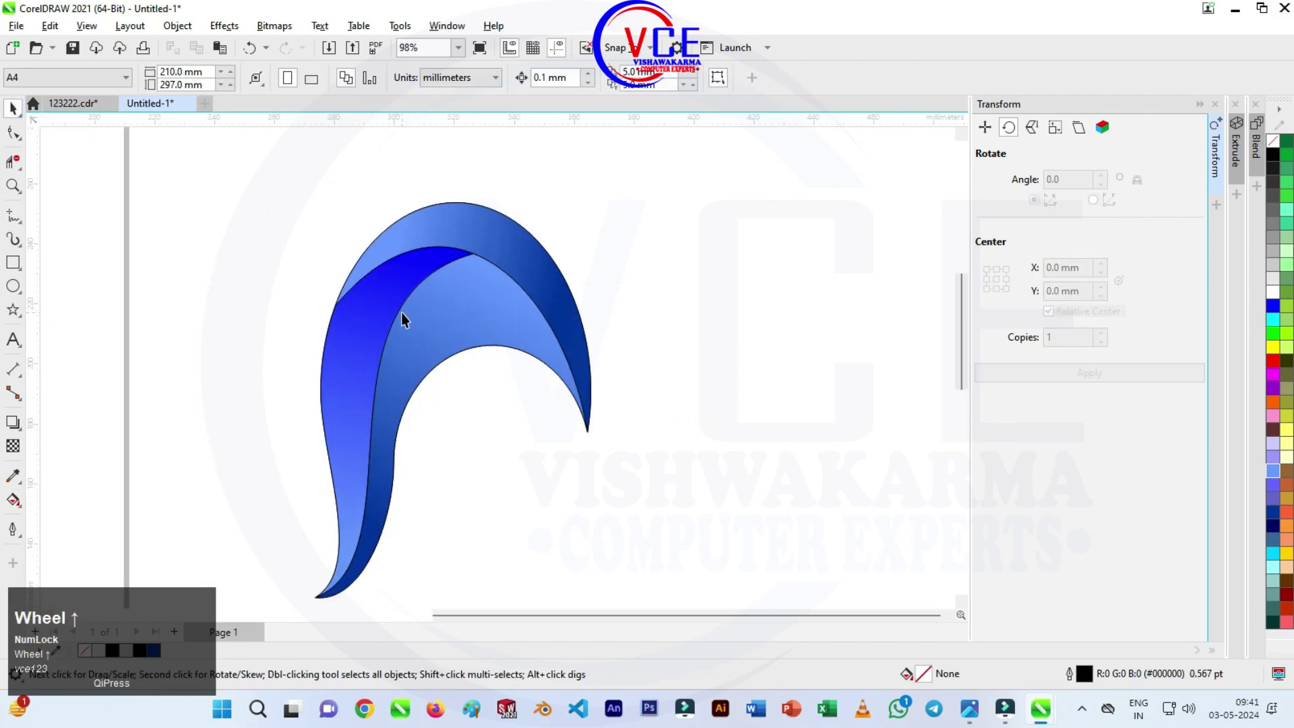
Step: Pull a copy of the swoosh section's edge aside as a separate seam curve
scroll("up", 3)
scroll("down", 3)
left_click_drag(407, 305, 363, 296)
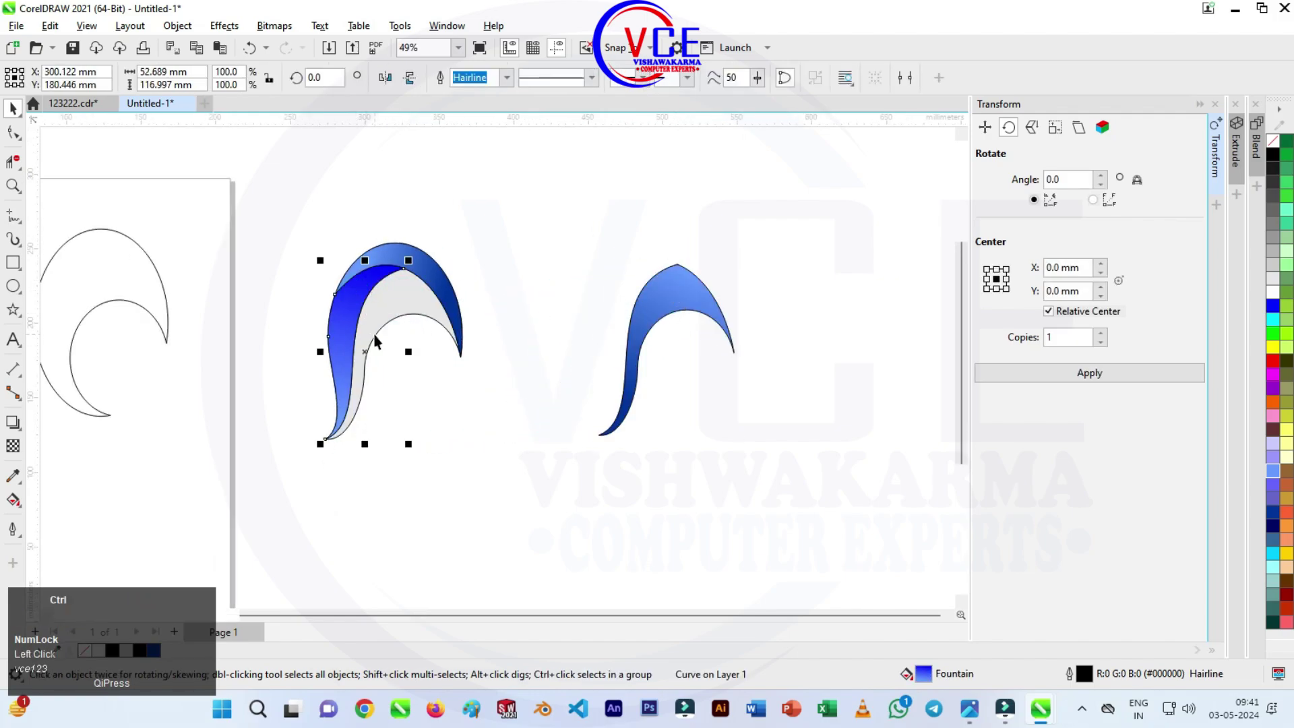
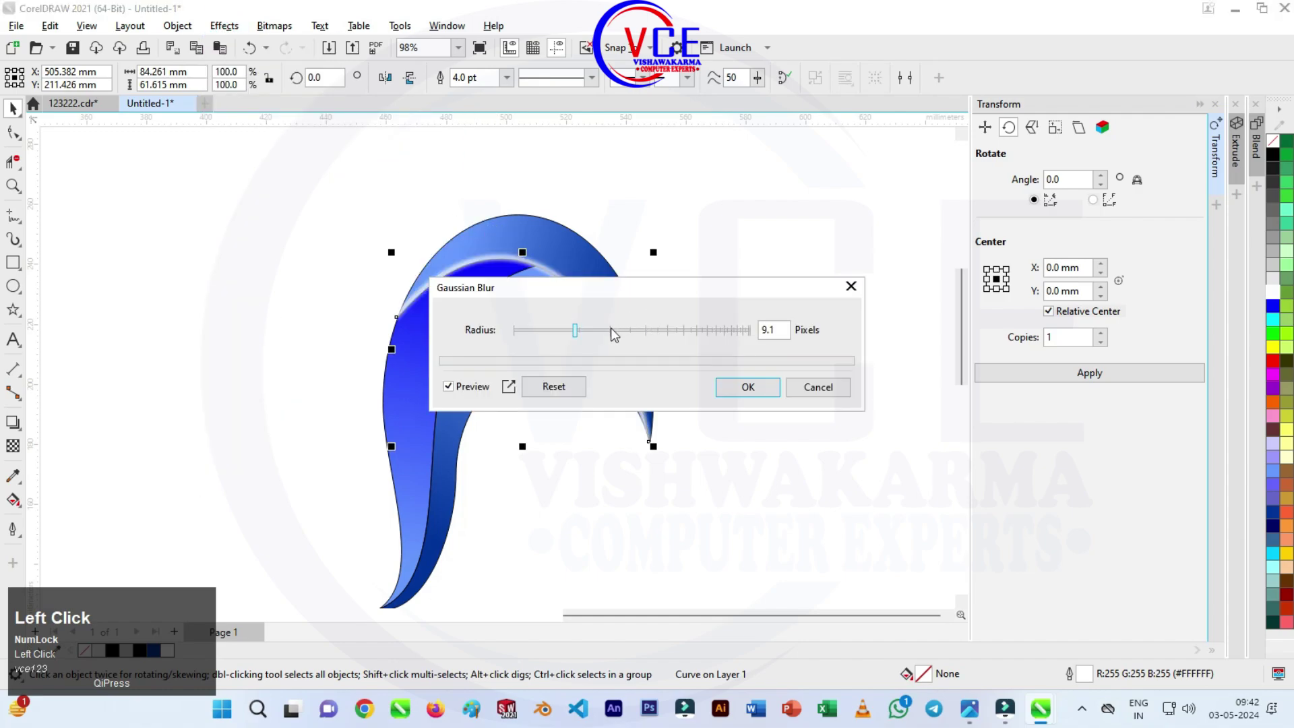
Step: Confirm the Gaussian Blur of radius 9.1 on the white highlight line
left_click(755, 396)
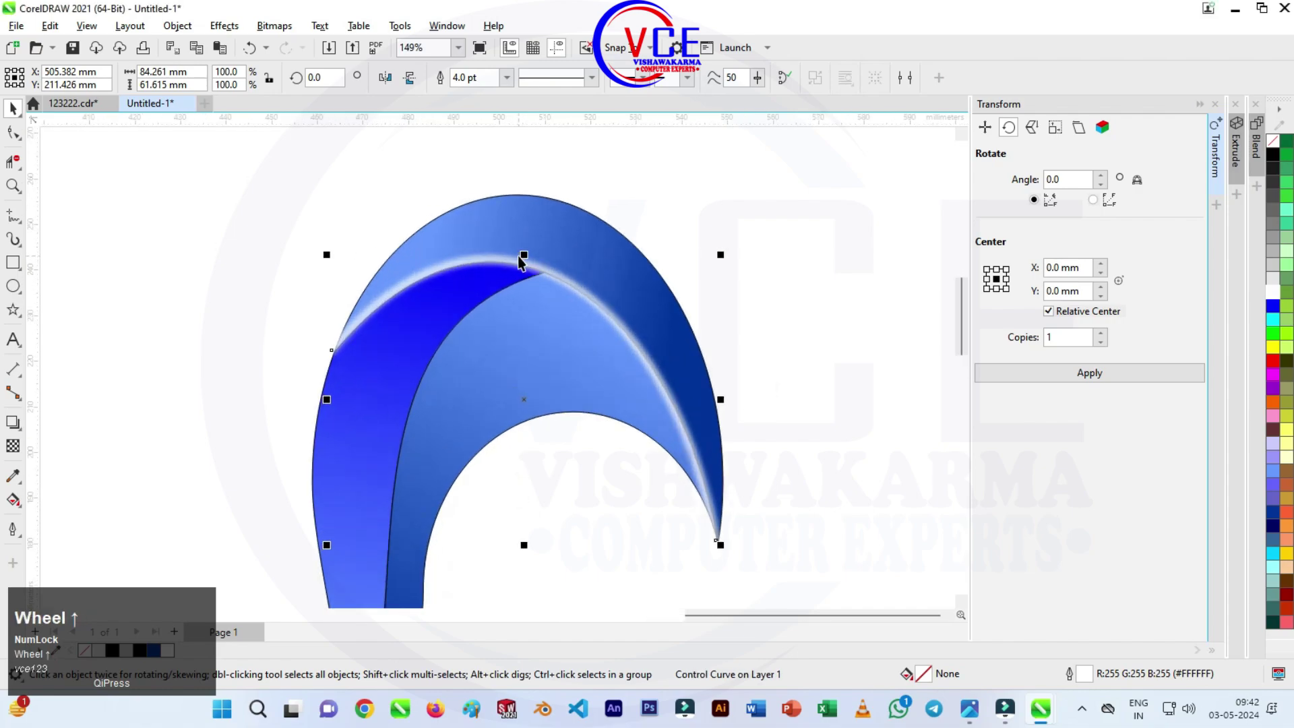
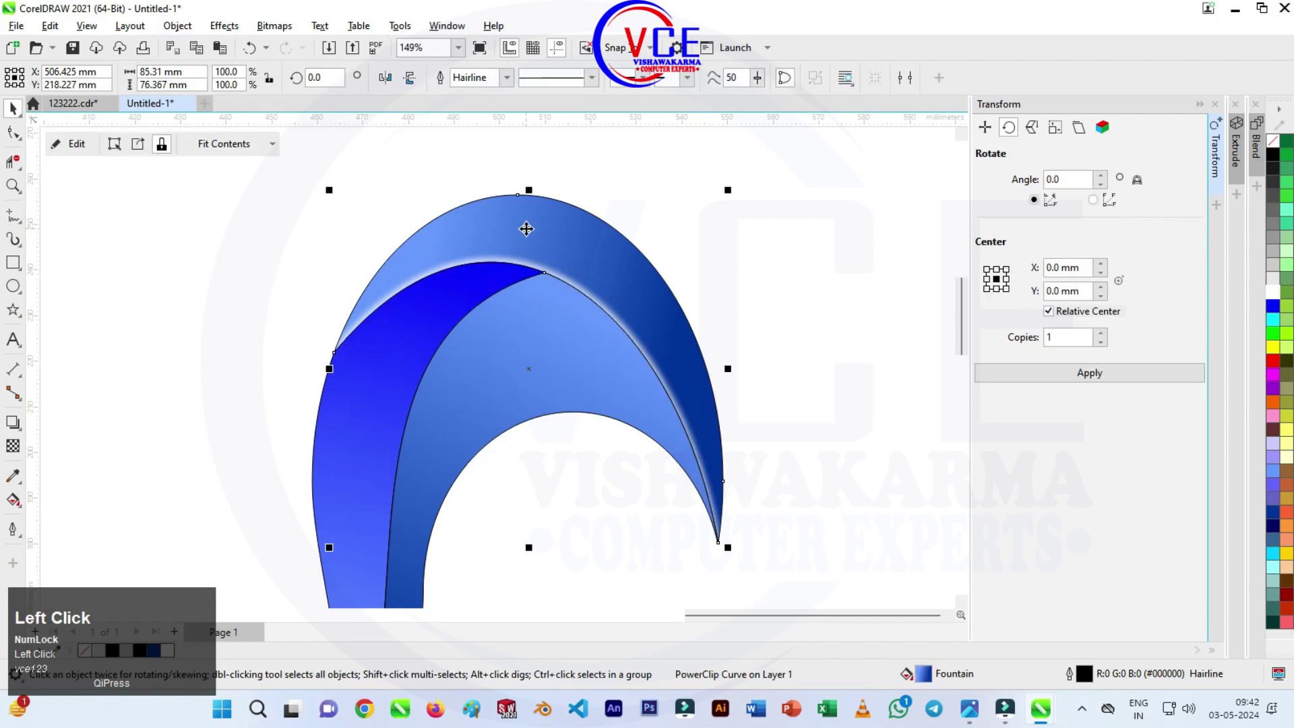
Step: Edit the PowerClip, shift the blurred glow within the back section, and finish editing
left_click(70, 146)
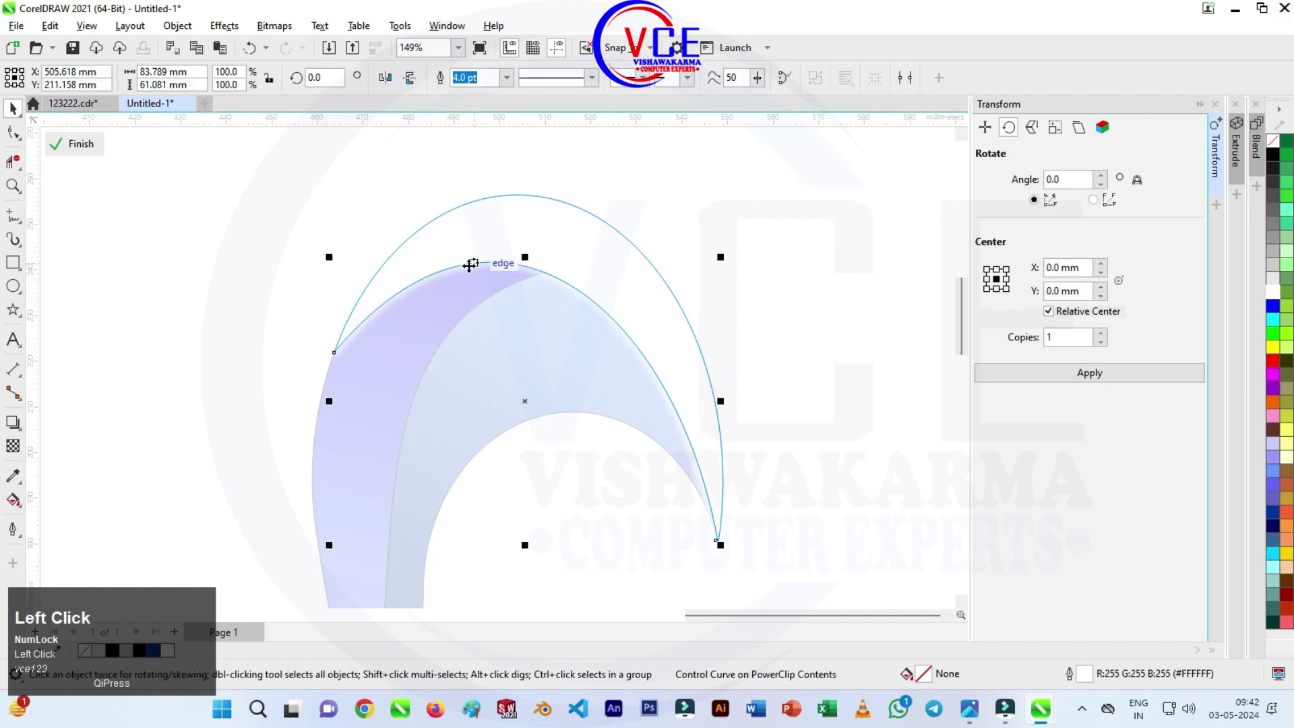
scroll("up", 3)
left_click_drag(327, 343, 279, 347)
scroll("down", 3)
left_click(70, 150)
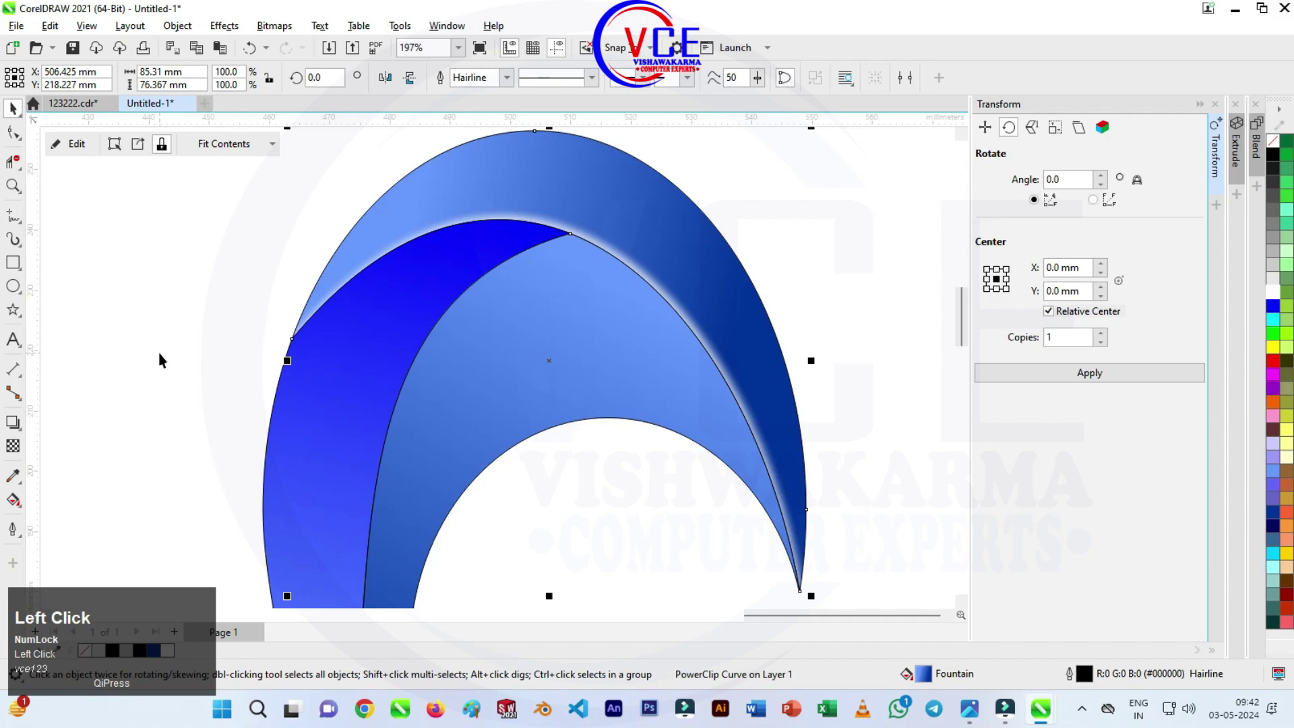
scroll("down", 3)
left_click_drag(133, 325, 176, 31)
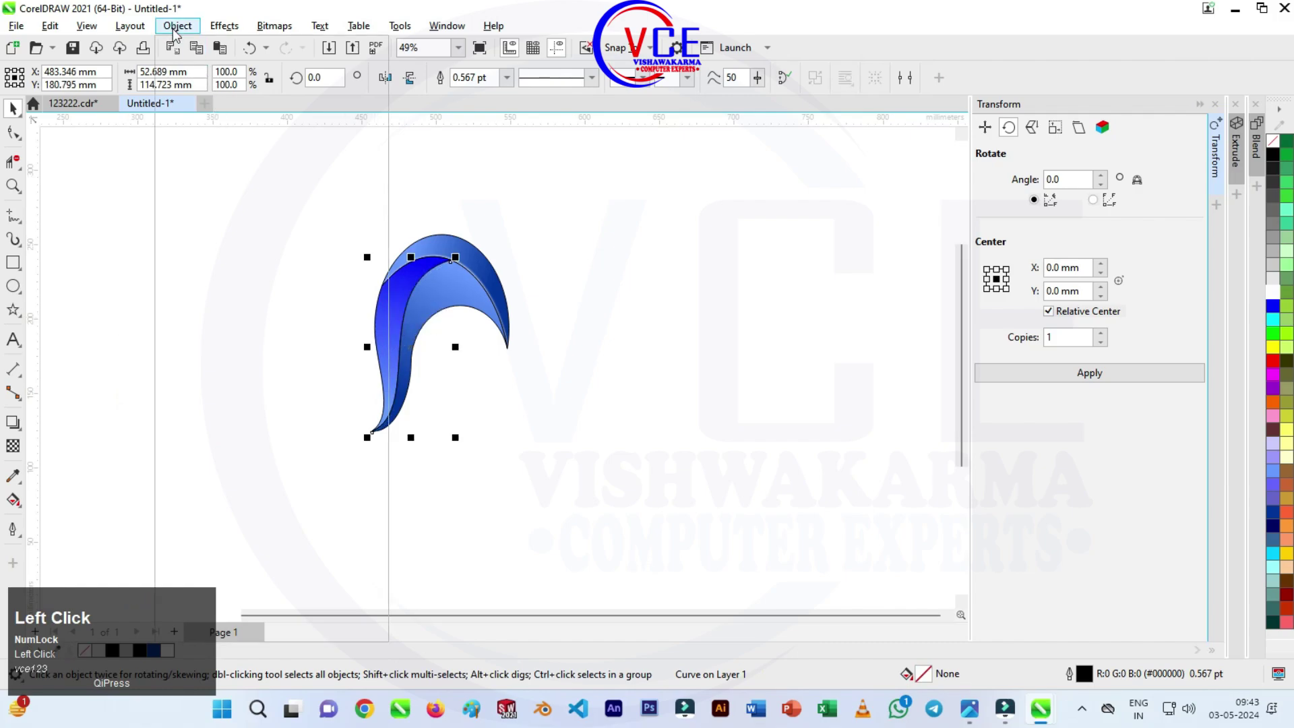
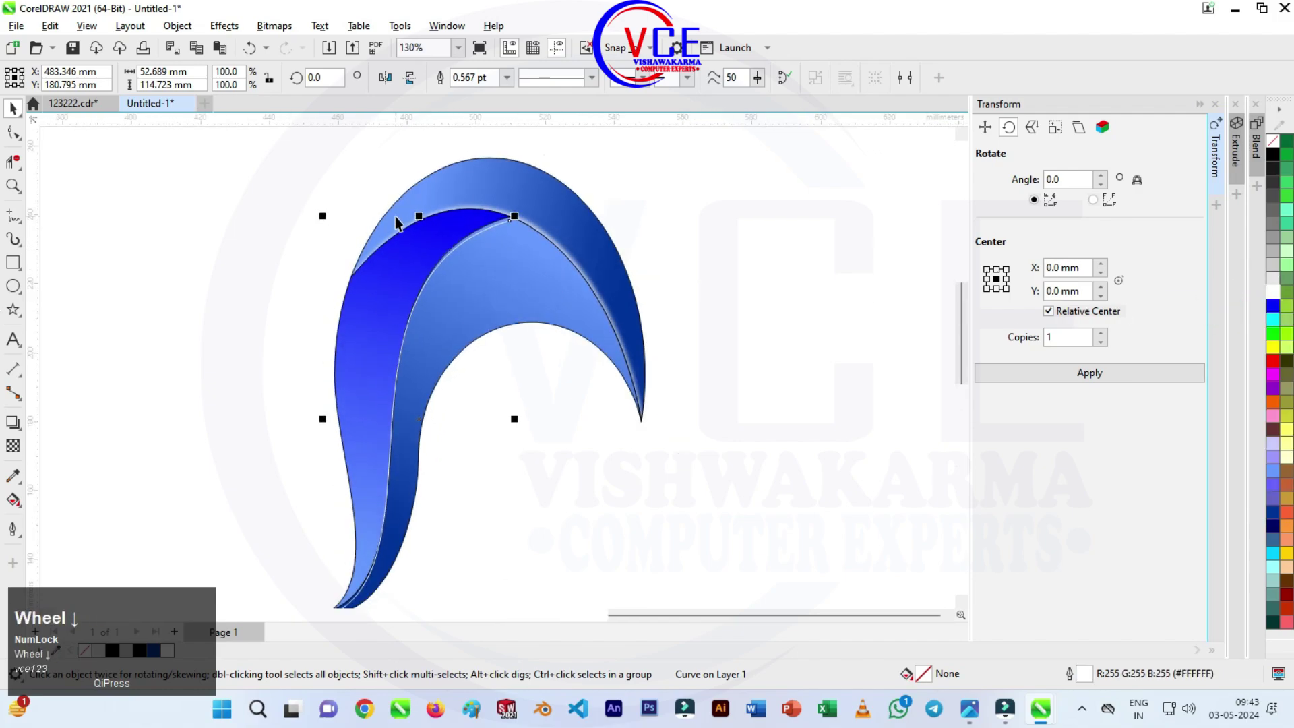
Step: Set the inner edge curve's outline width to 4.0 pt for the white highlight
scroll("down", 3)
left_click(512, 82)
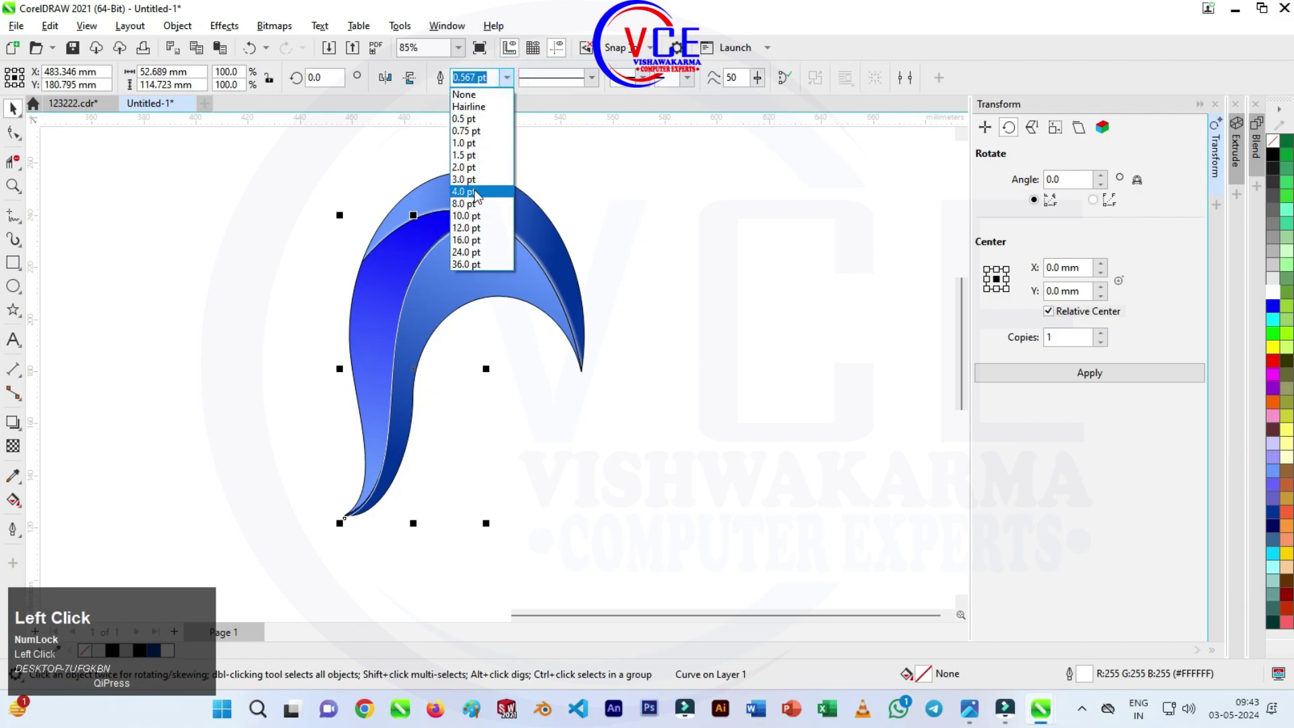
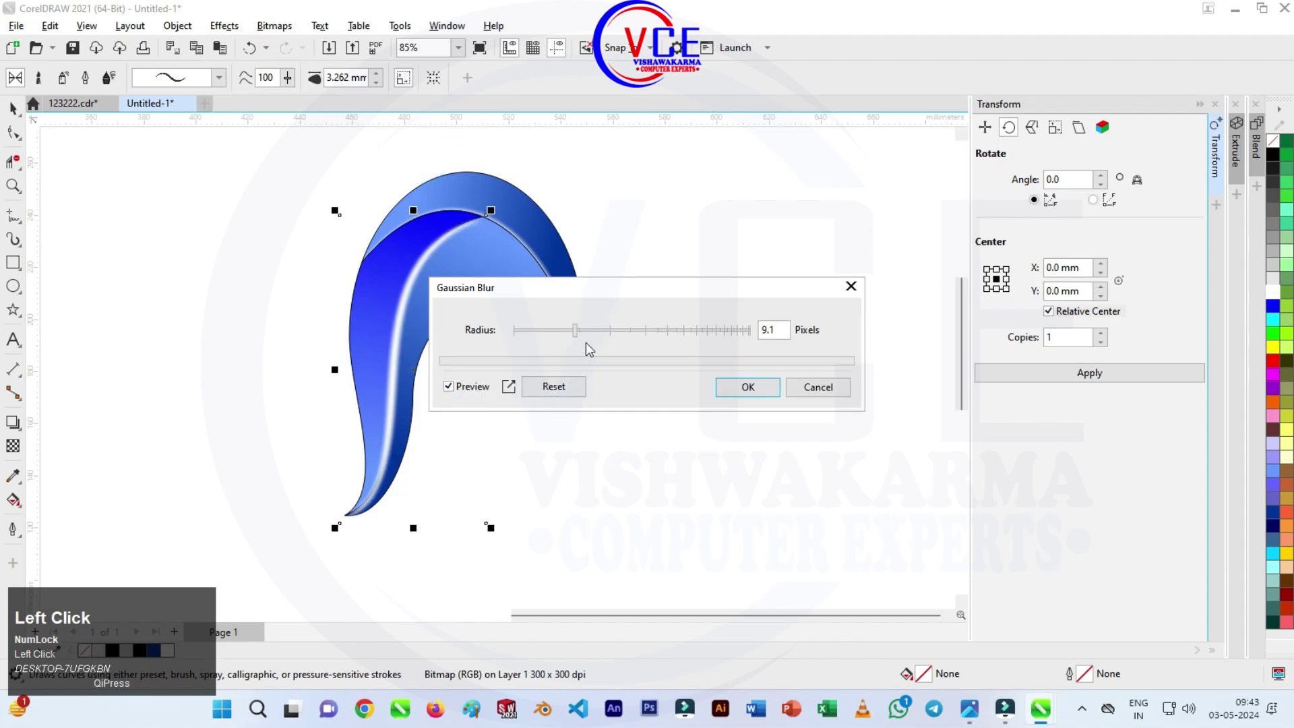
Step: Blur the new highlight, clip it inside the petal, and finish PowerClip editing
left_click(607, 338)
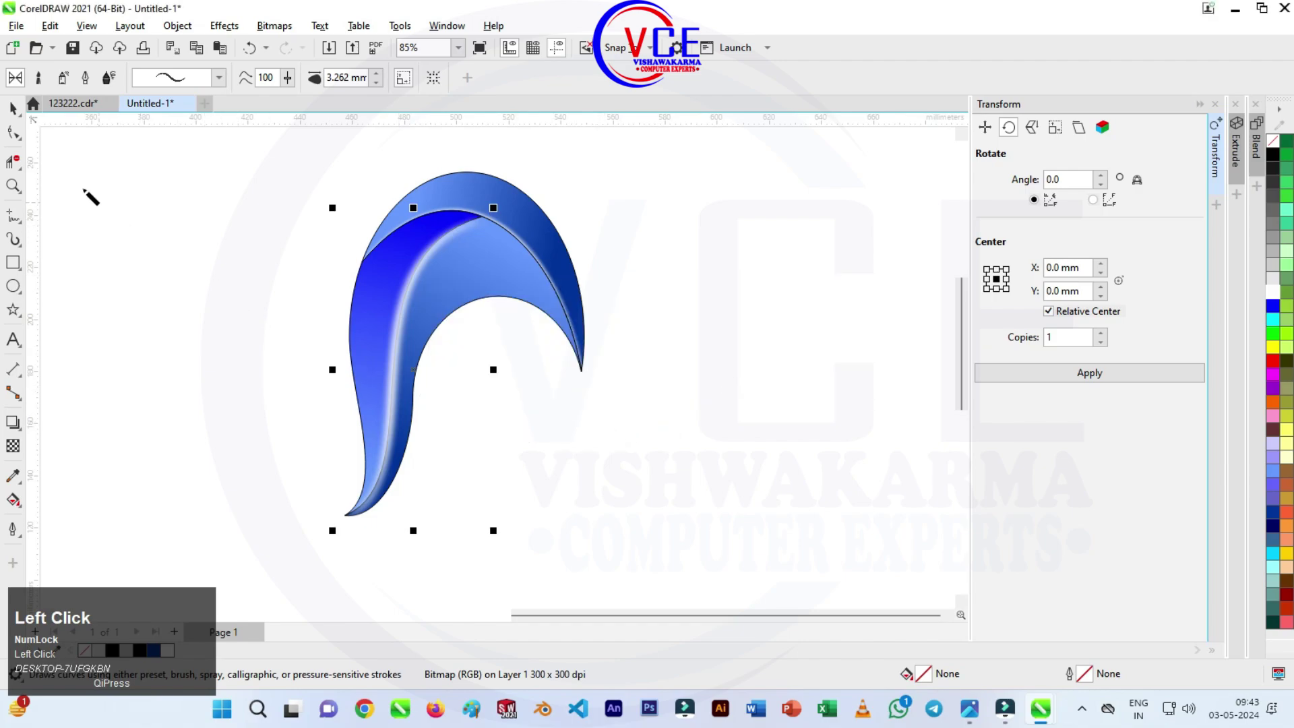
left_click(170, 38)
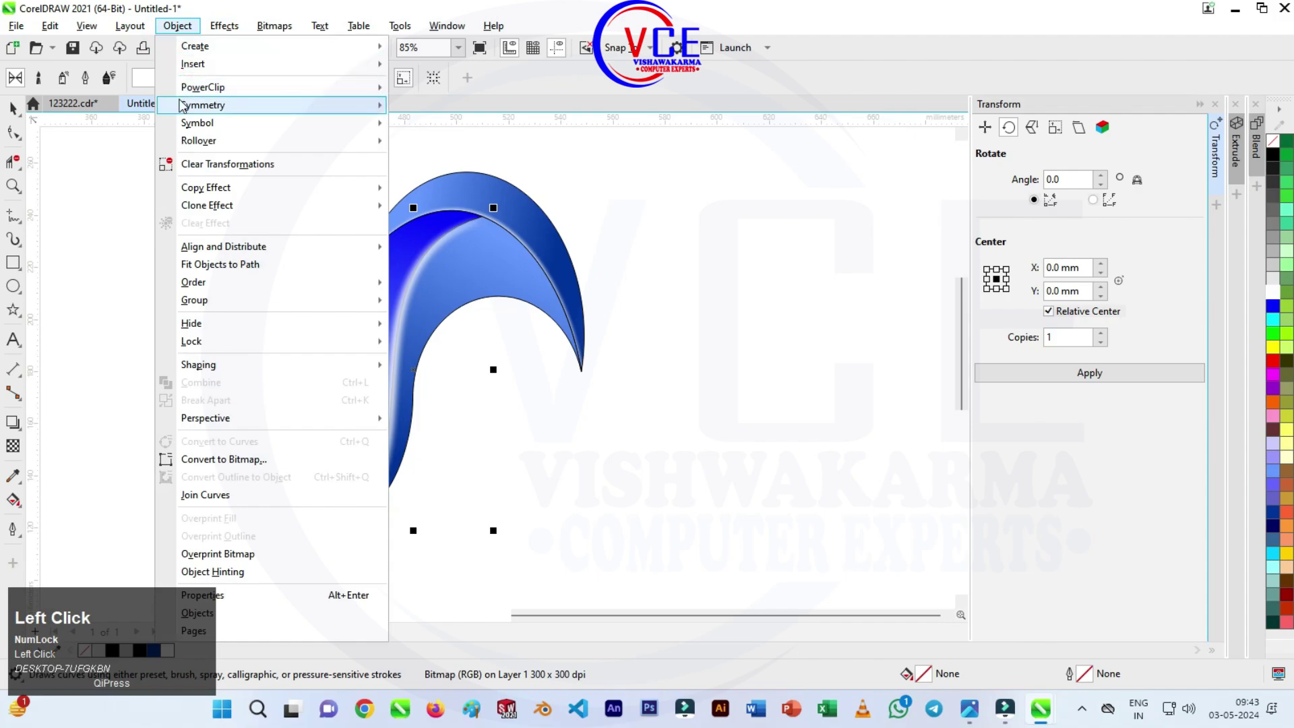
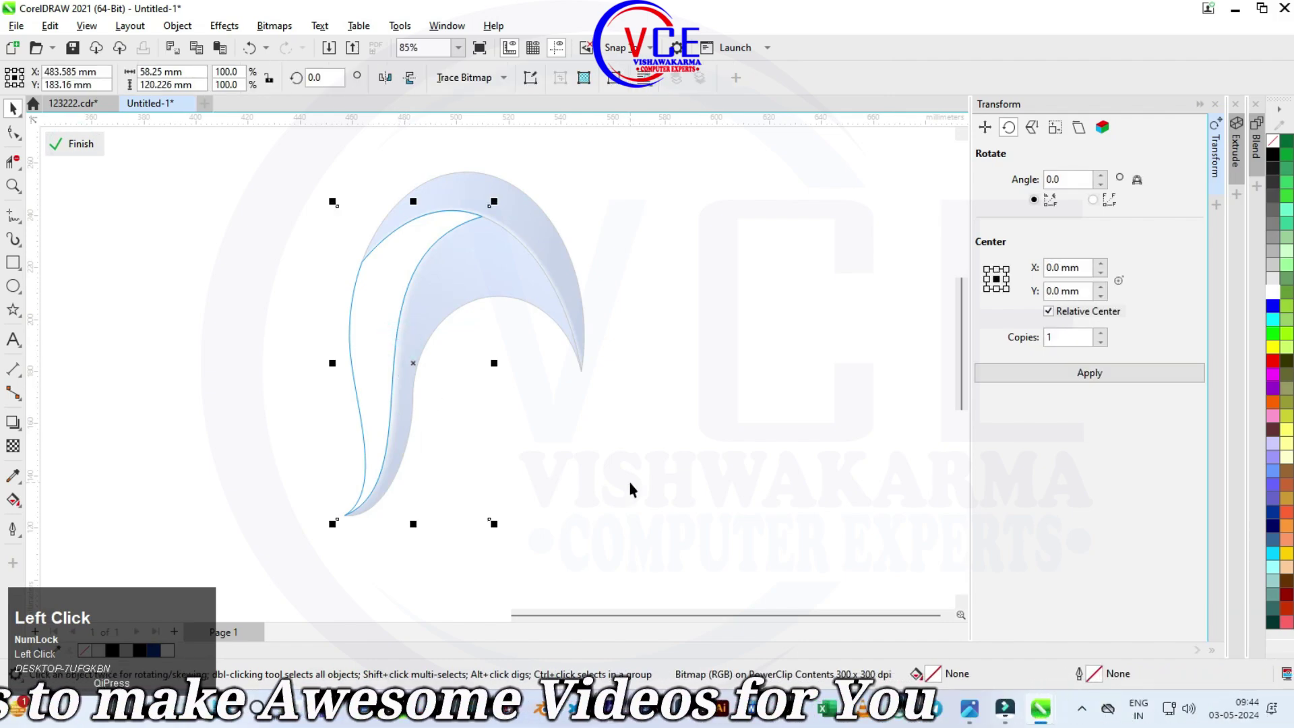
key("Down")
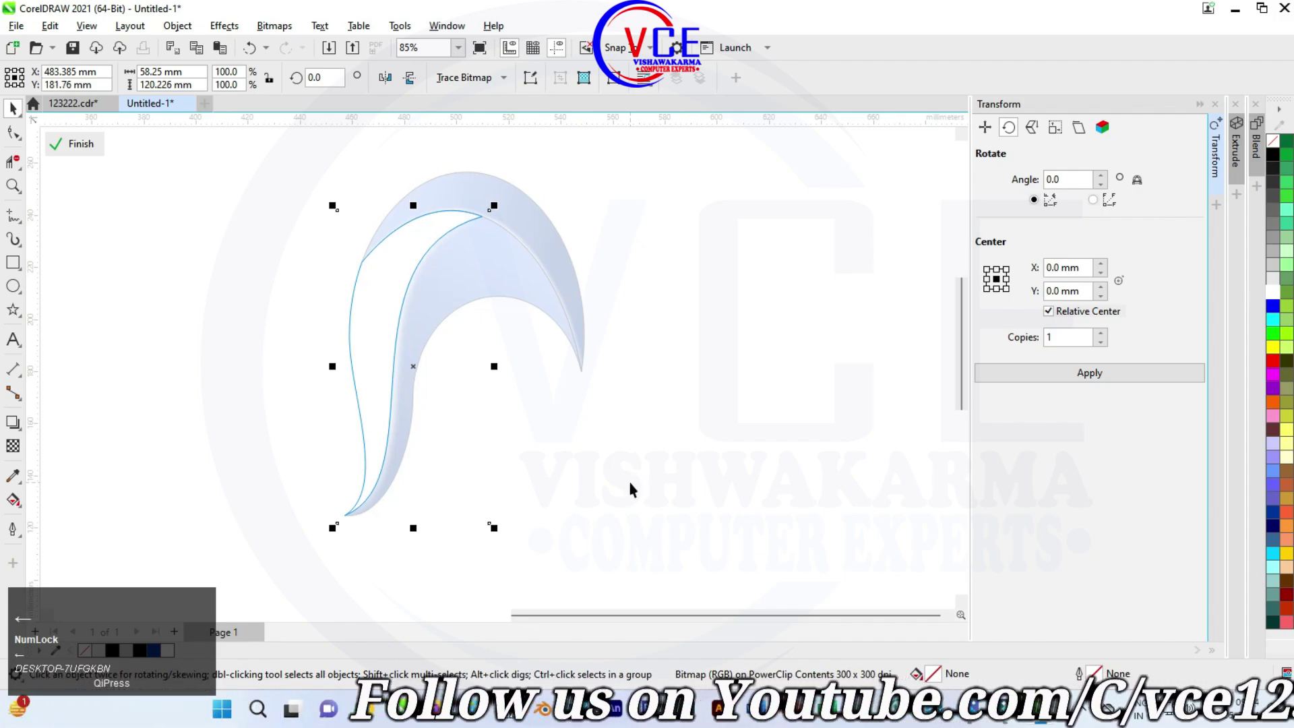
left_click(87, 149)
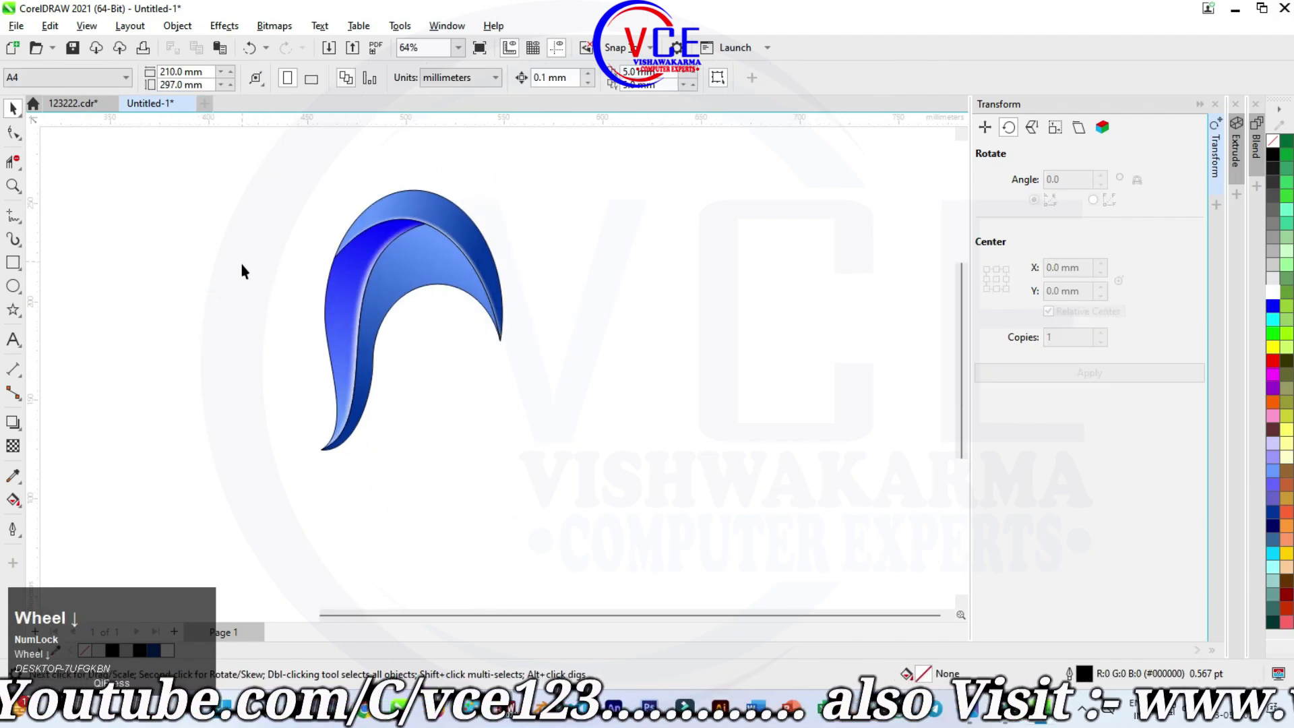
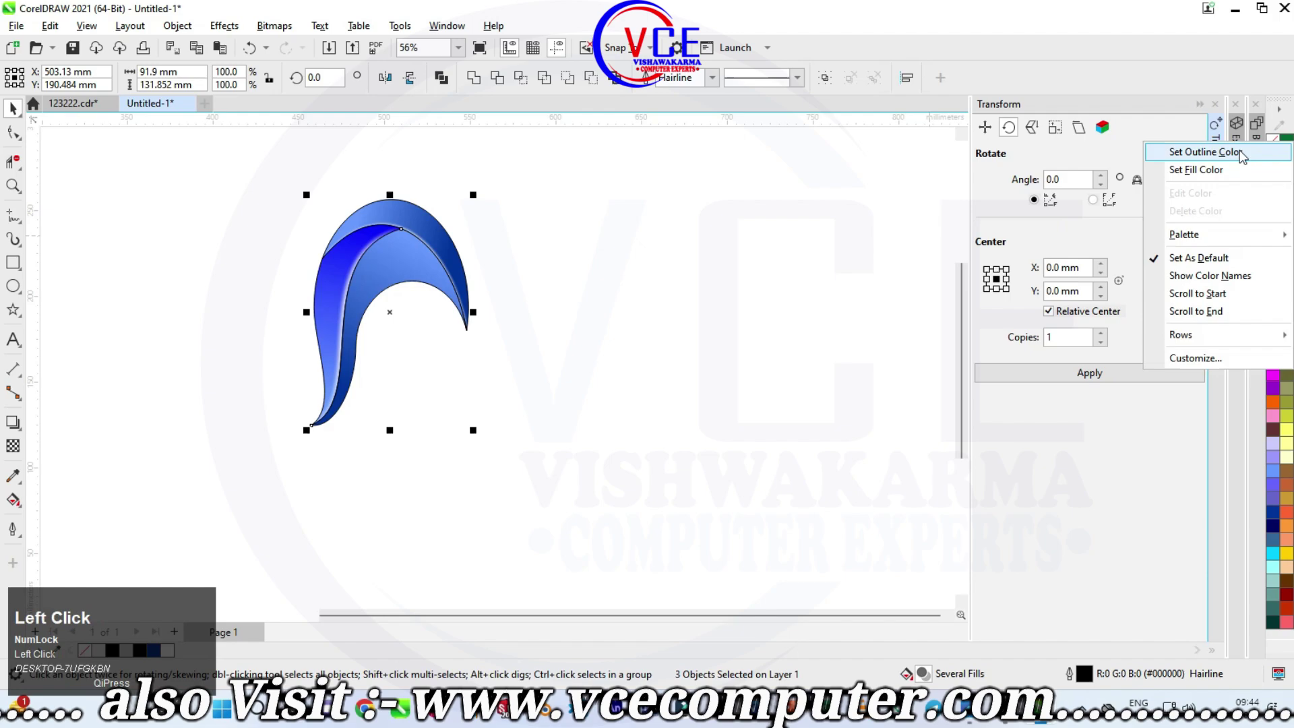
scroll("up", 3)
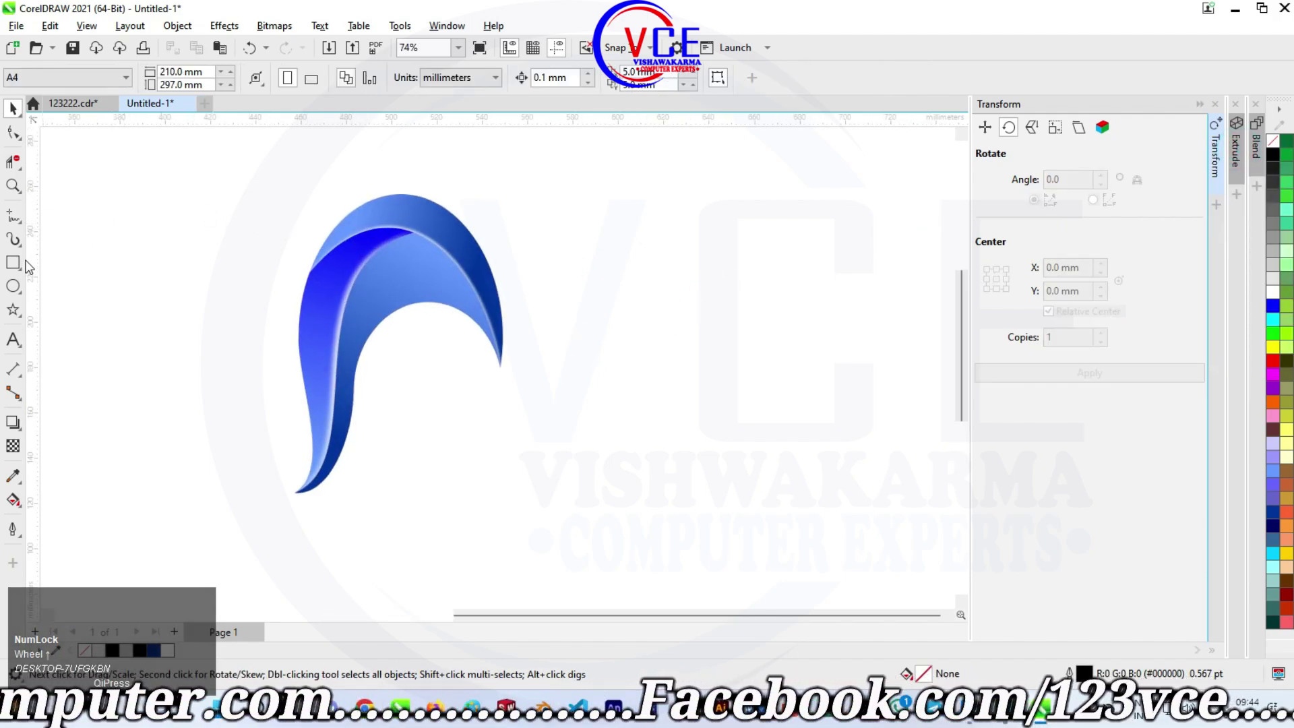
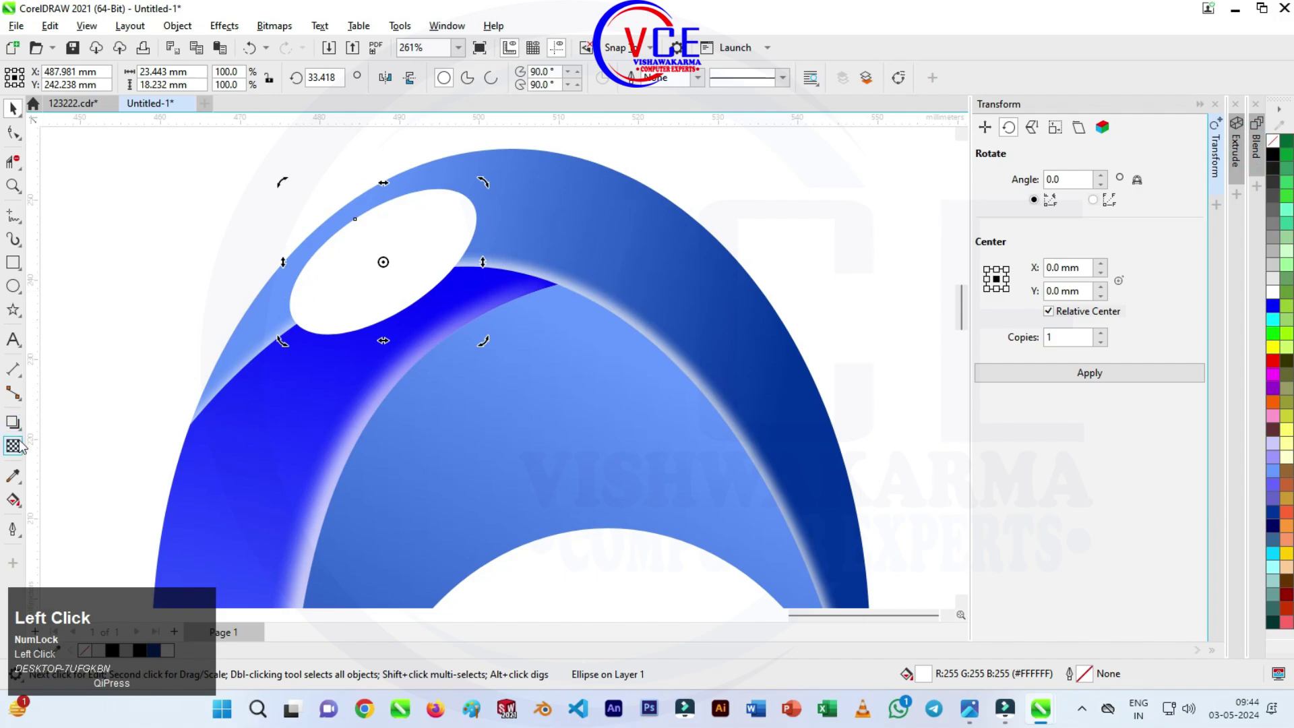
Step: Fade the white ellipse with transparency and feather it with width 29 into a soft shine
left_click_drag(19, 449, 21, 109)
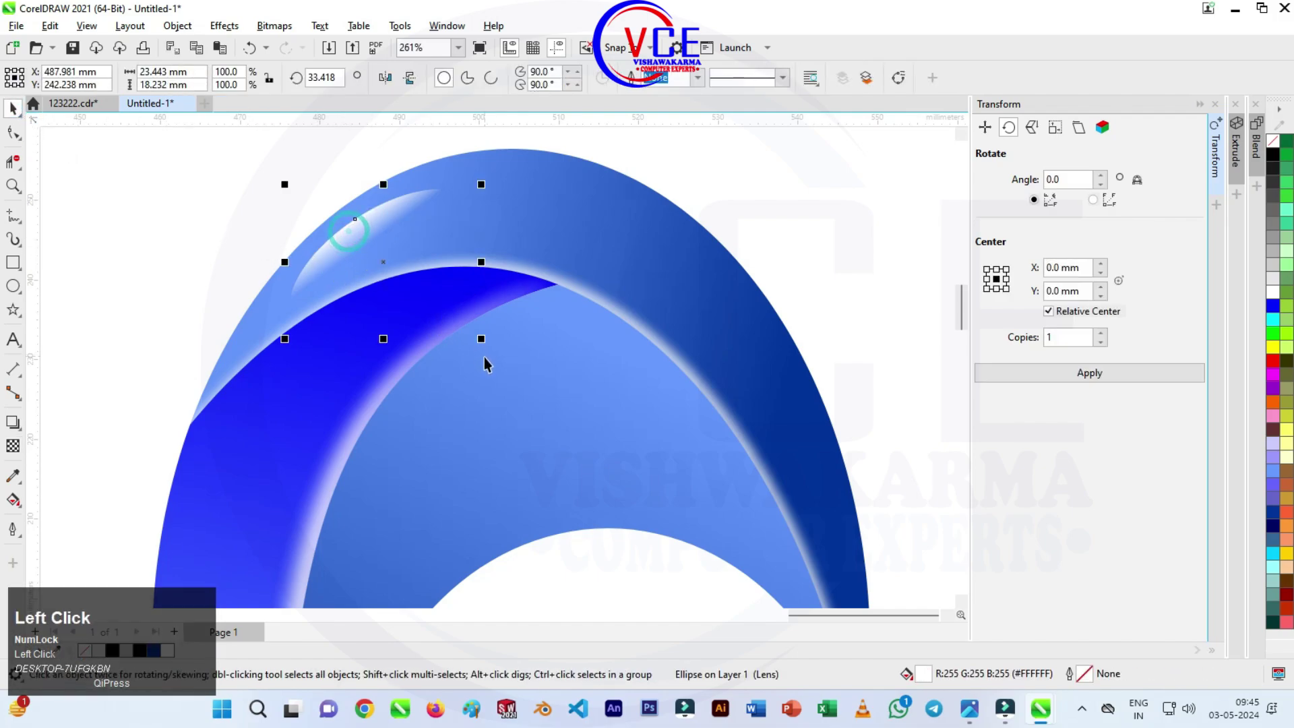
key("Up")
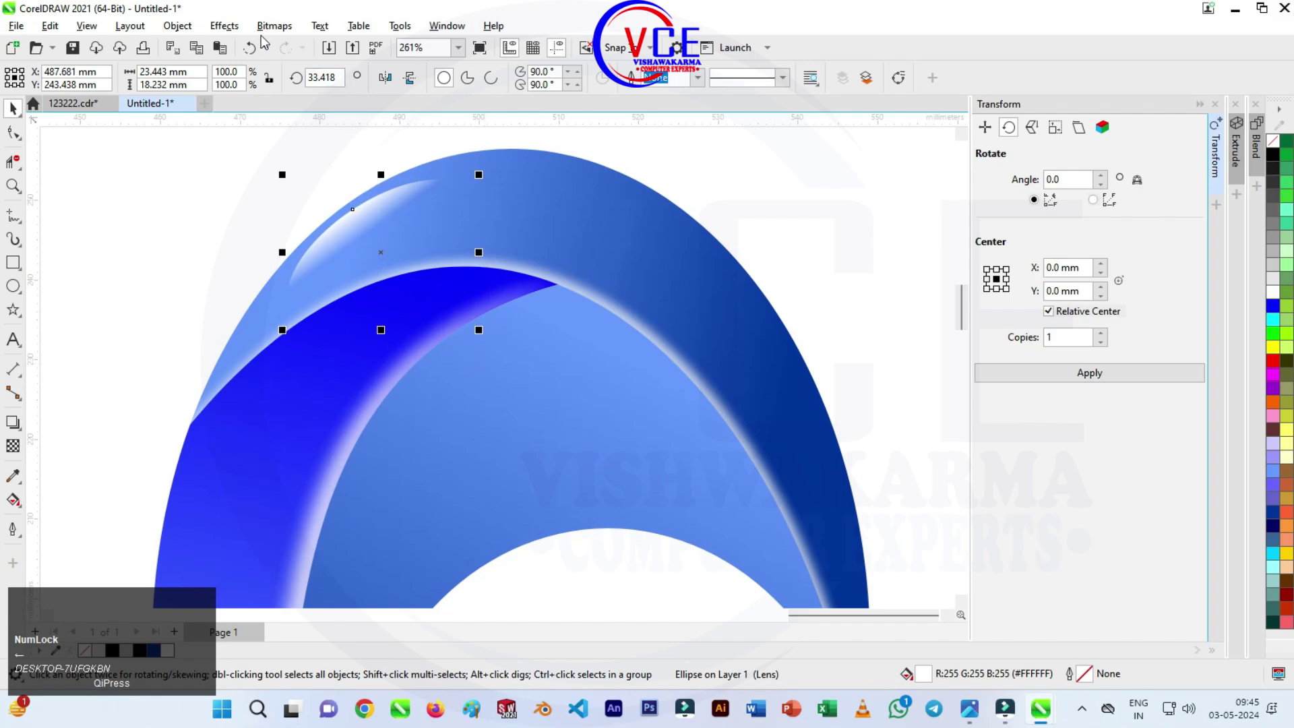
left_click(239, 35)
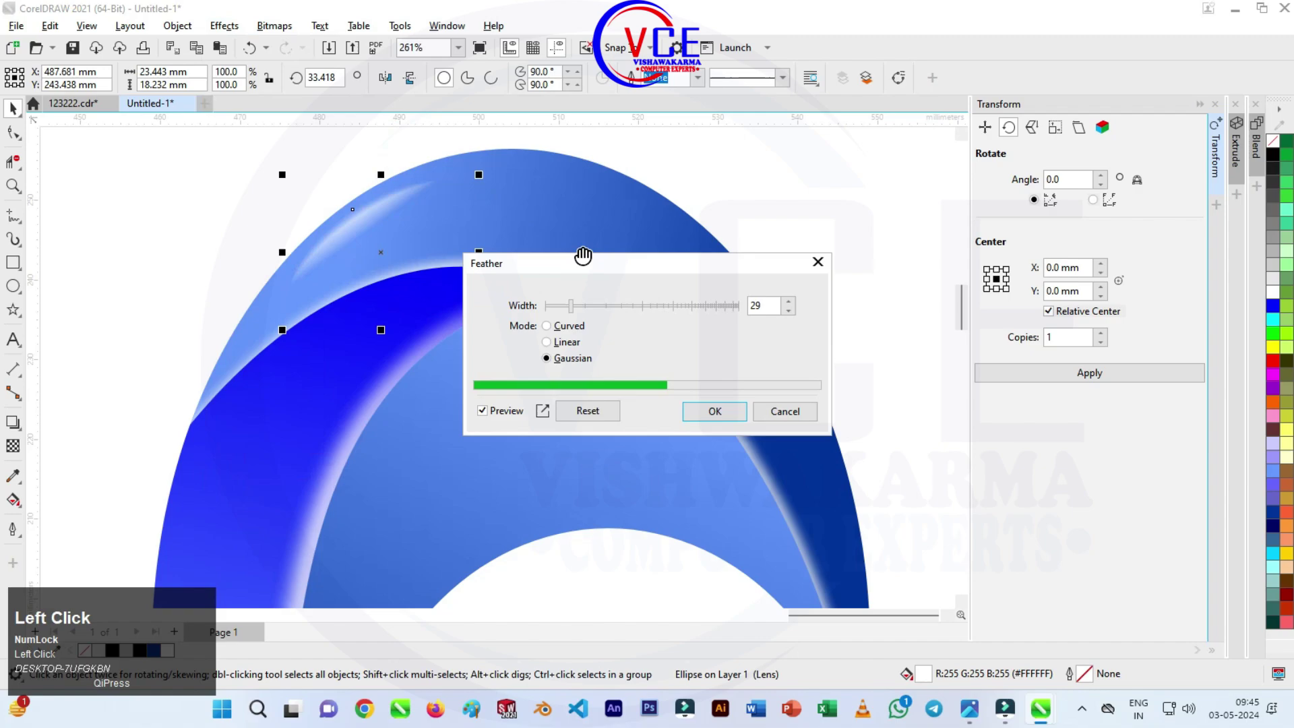
key("Up")
scroll("down", 3)
scroll("up", 3)
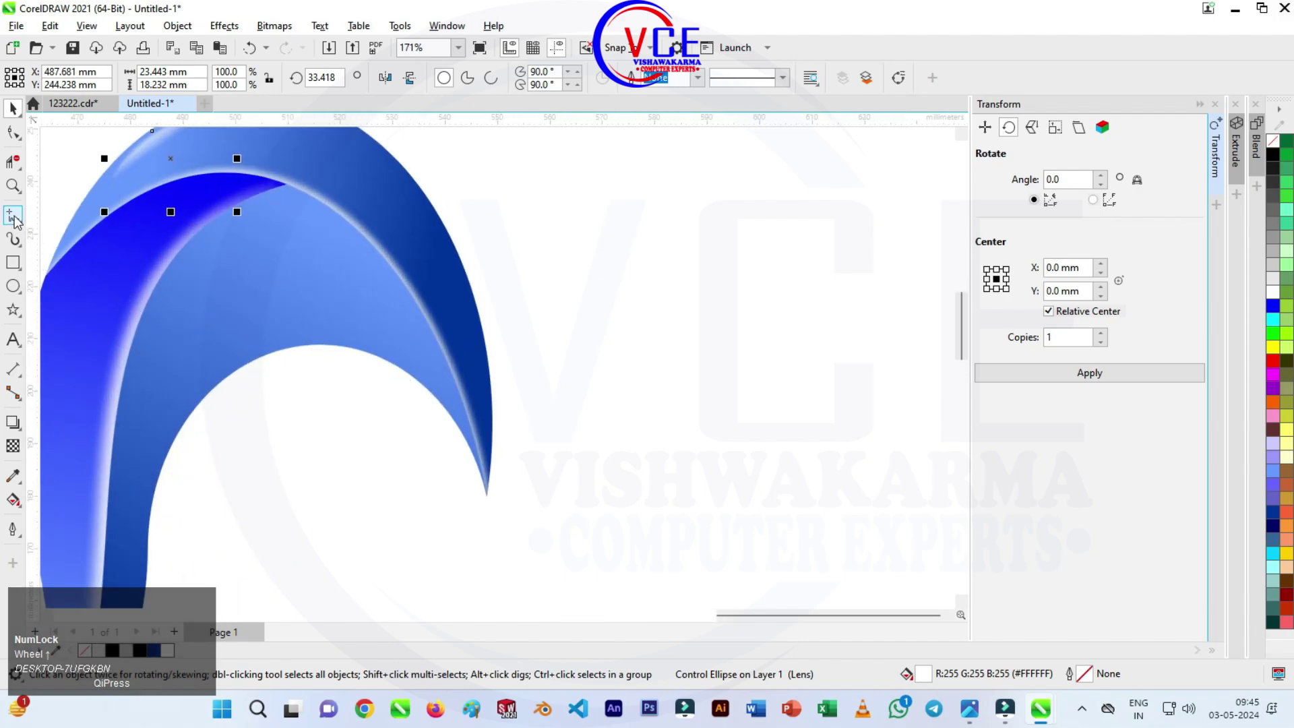
left_click_drag(18, 221, 70, 314)
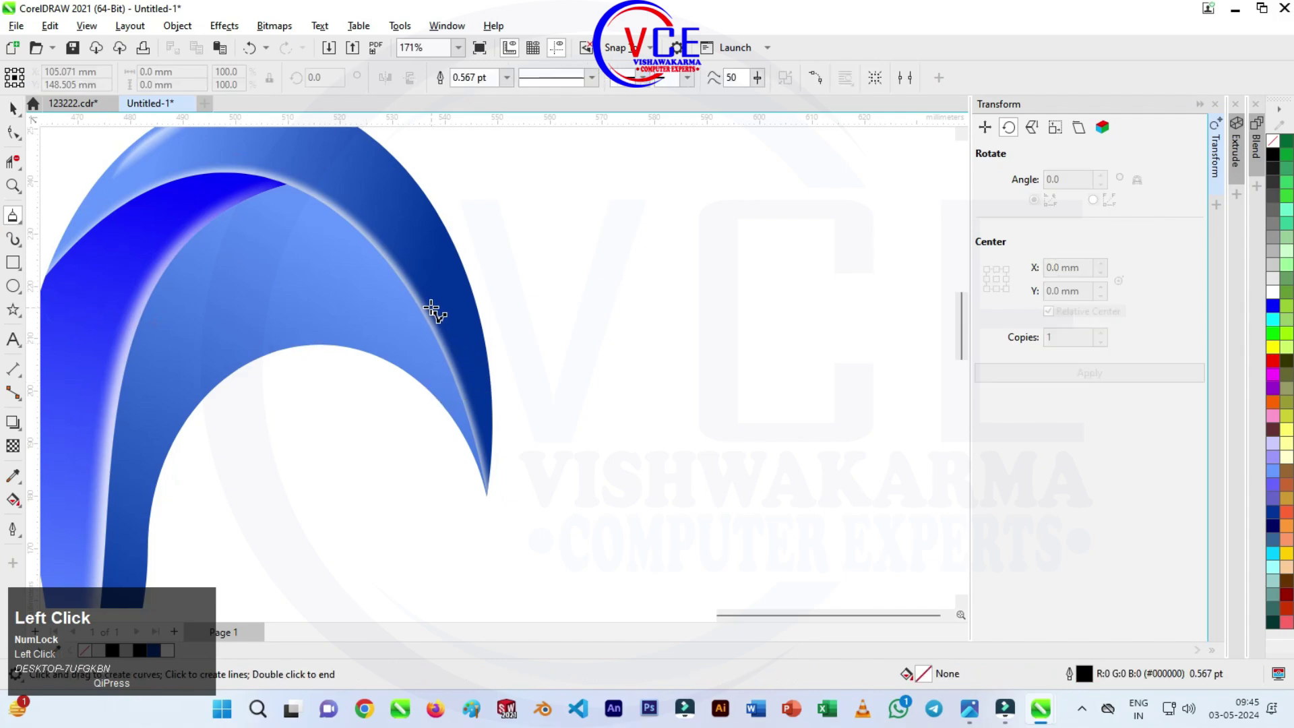
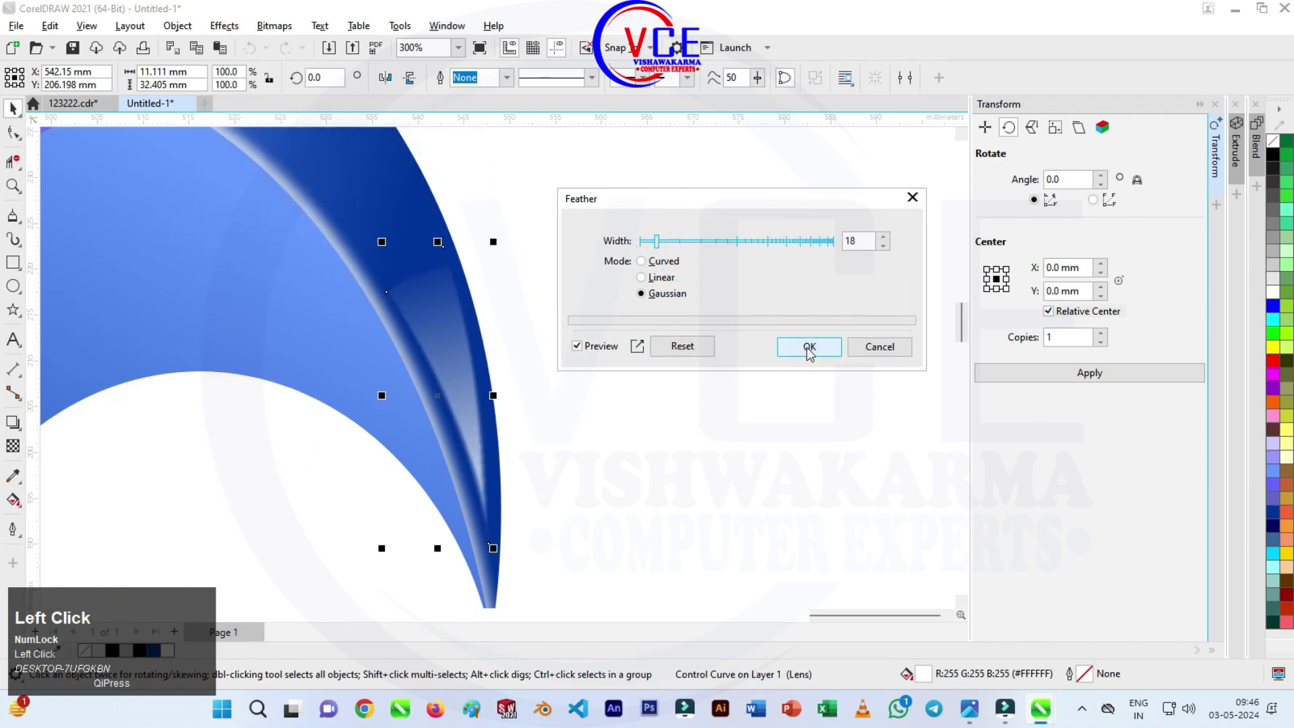
Step: Zoom the view around the petal's right edge to check the feathered white highlight
scroll("down", 3)
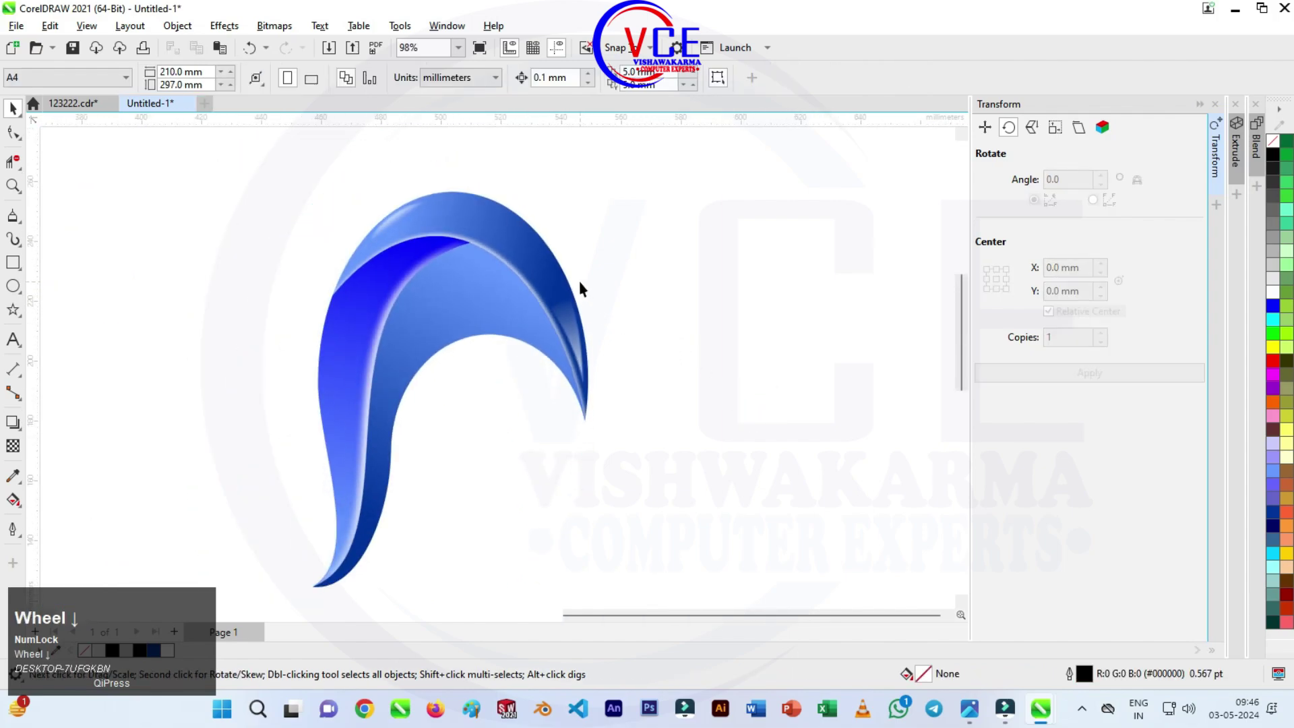
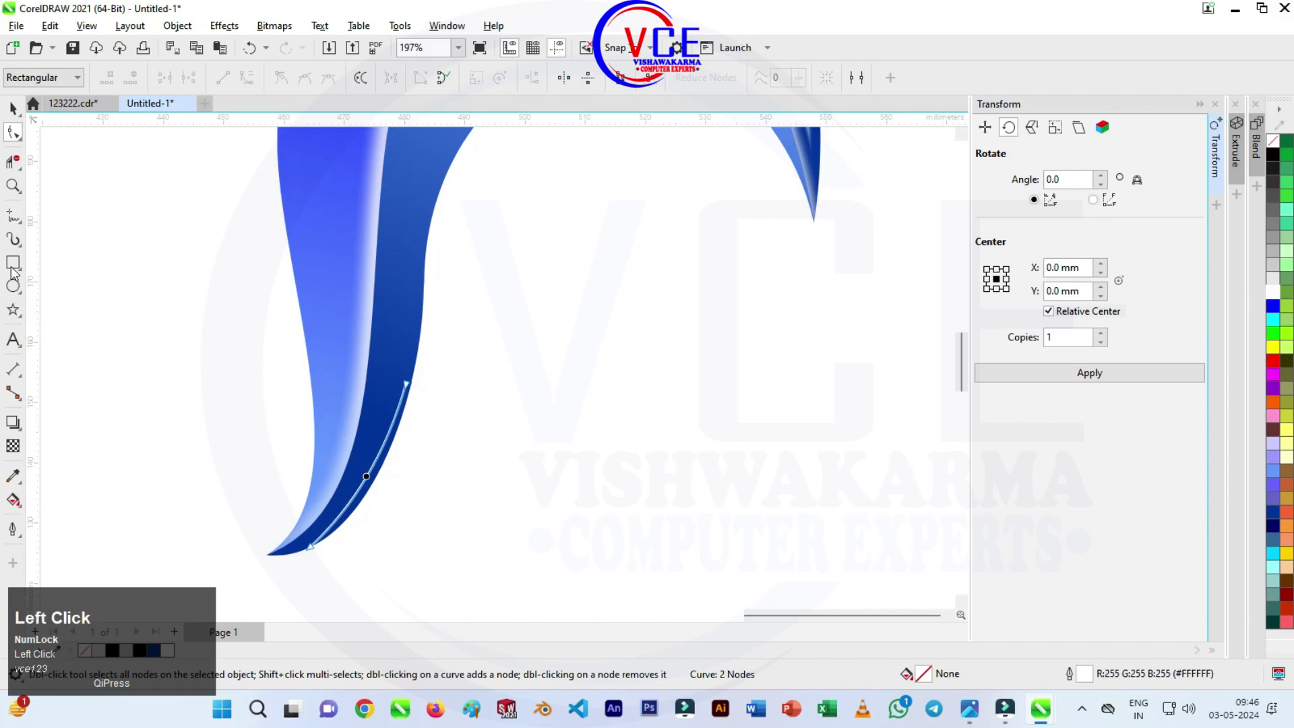
Step: Give the tail curve a tapered Artistic Media stroke in white and make it partly transparent
left_click(14, 244)
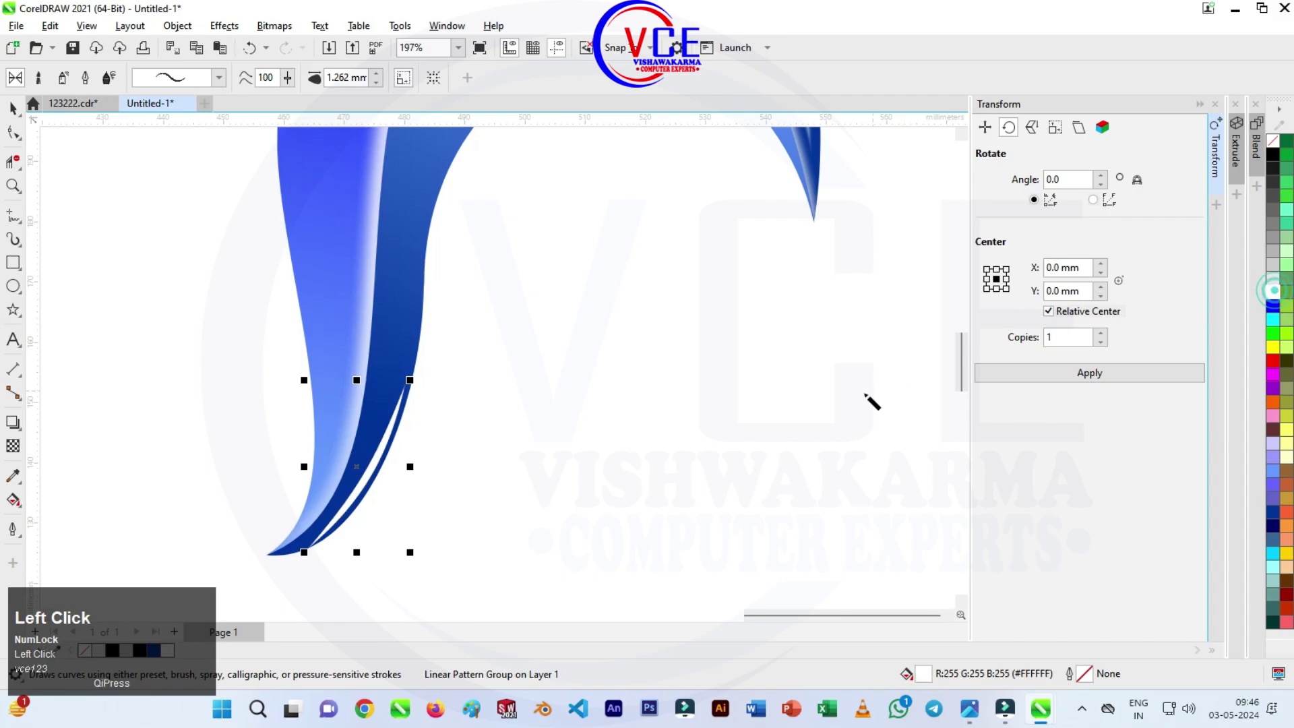
left_click(15, 452)
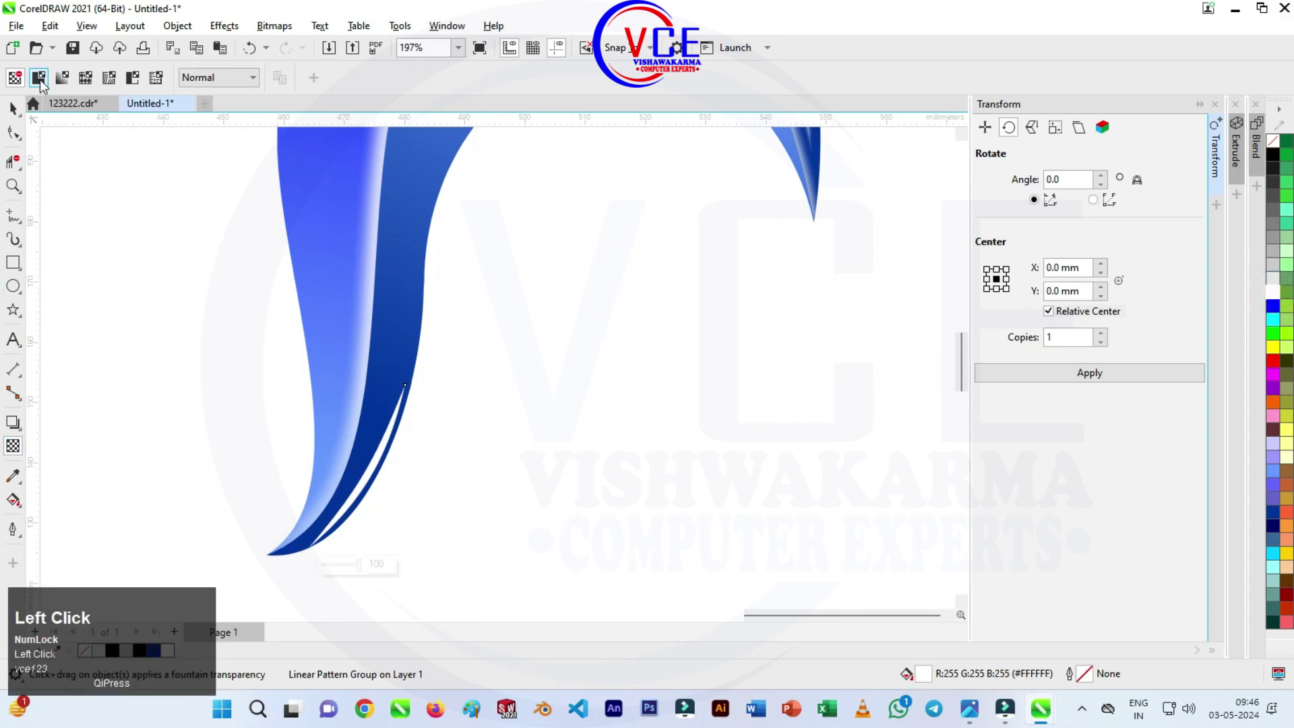
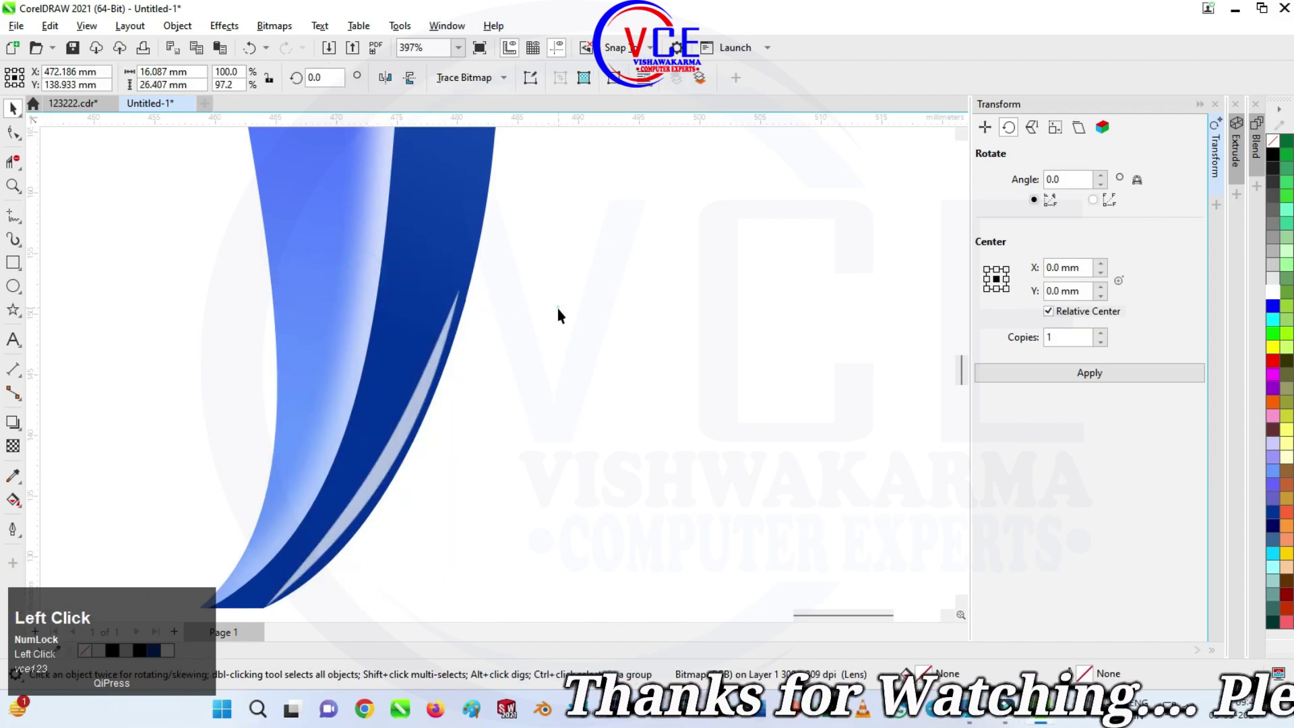
scroll("down", 3)
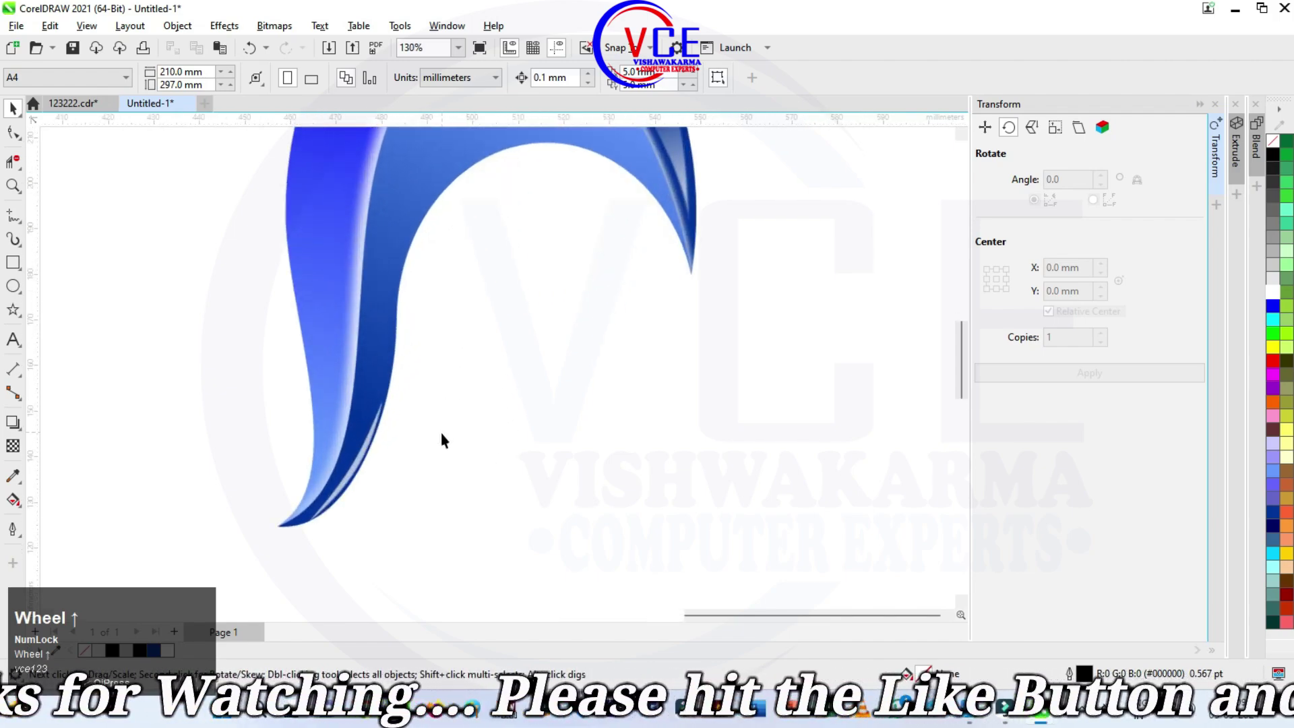
Step: Select the pale highlight streak on the swoosh tail for further refinement
left_click(351, 467)
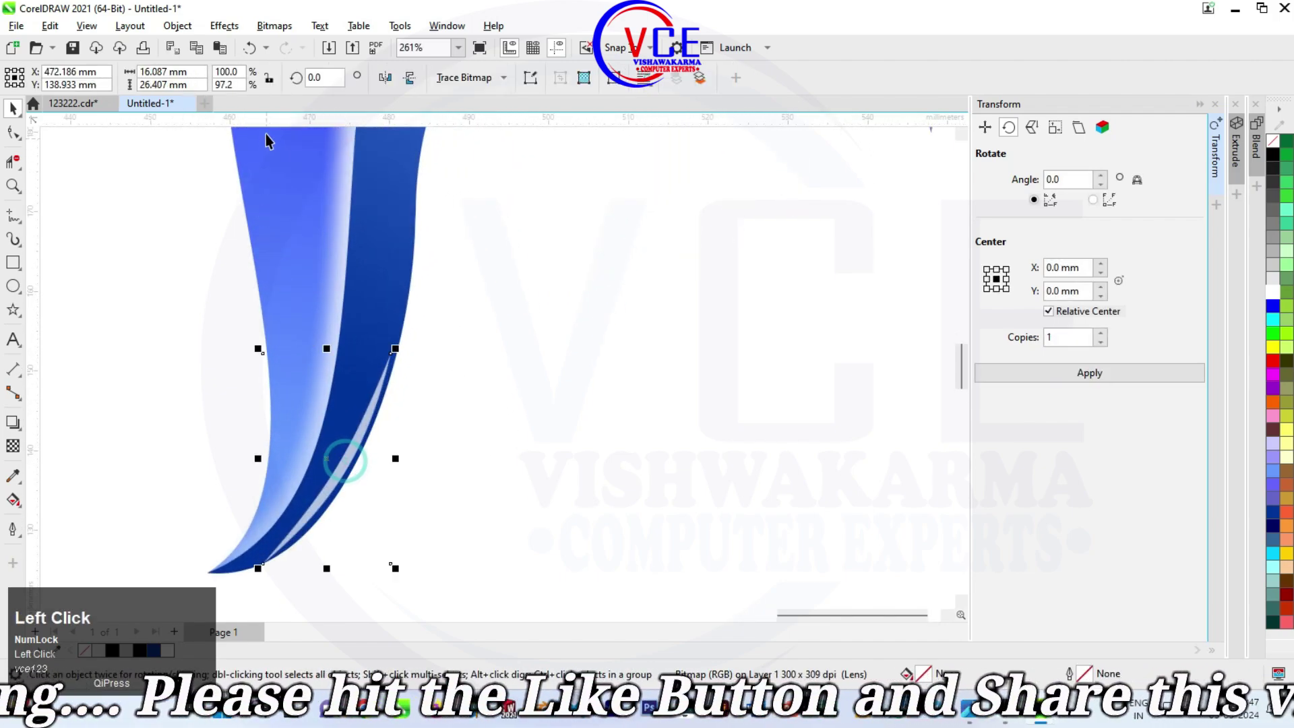
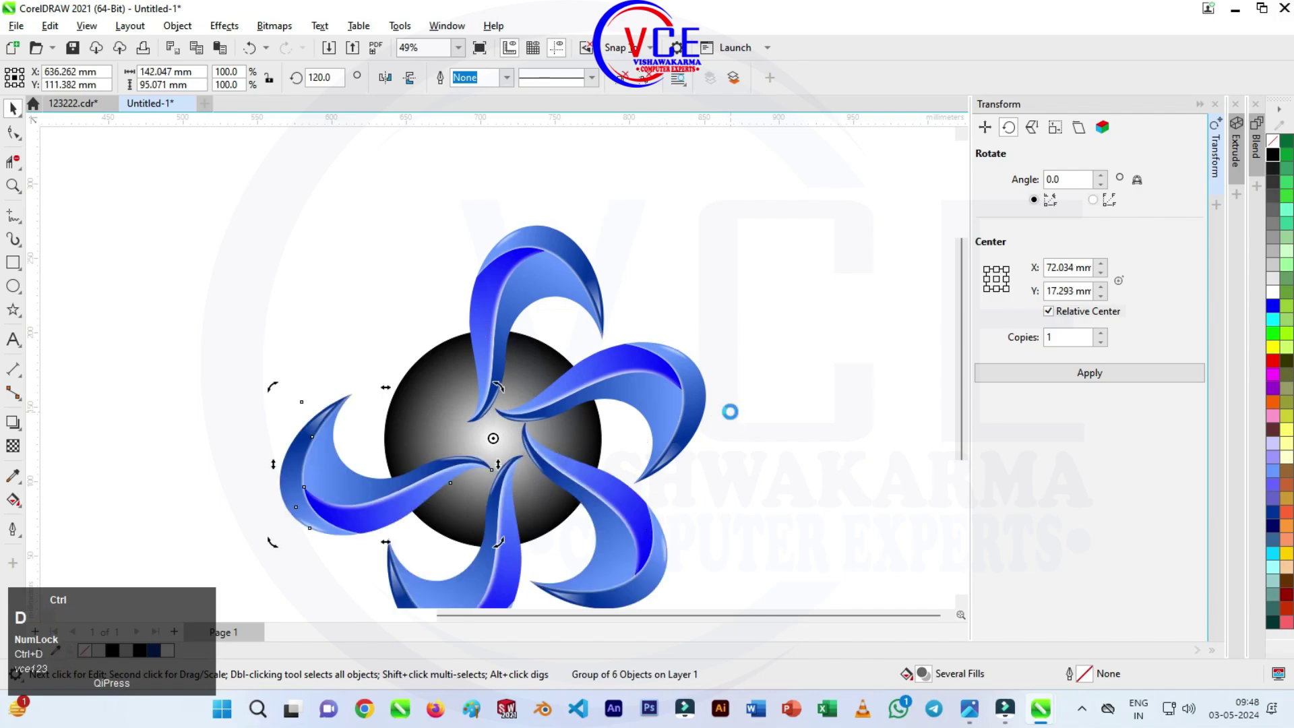
Step: Select the gradient circle and petal group and snap the group's midpoint onto the circle centre
scroll("down", 3)
left_click(685, 217)
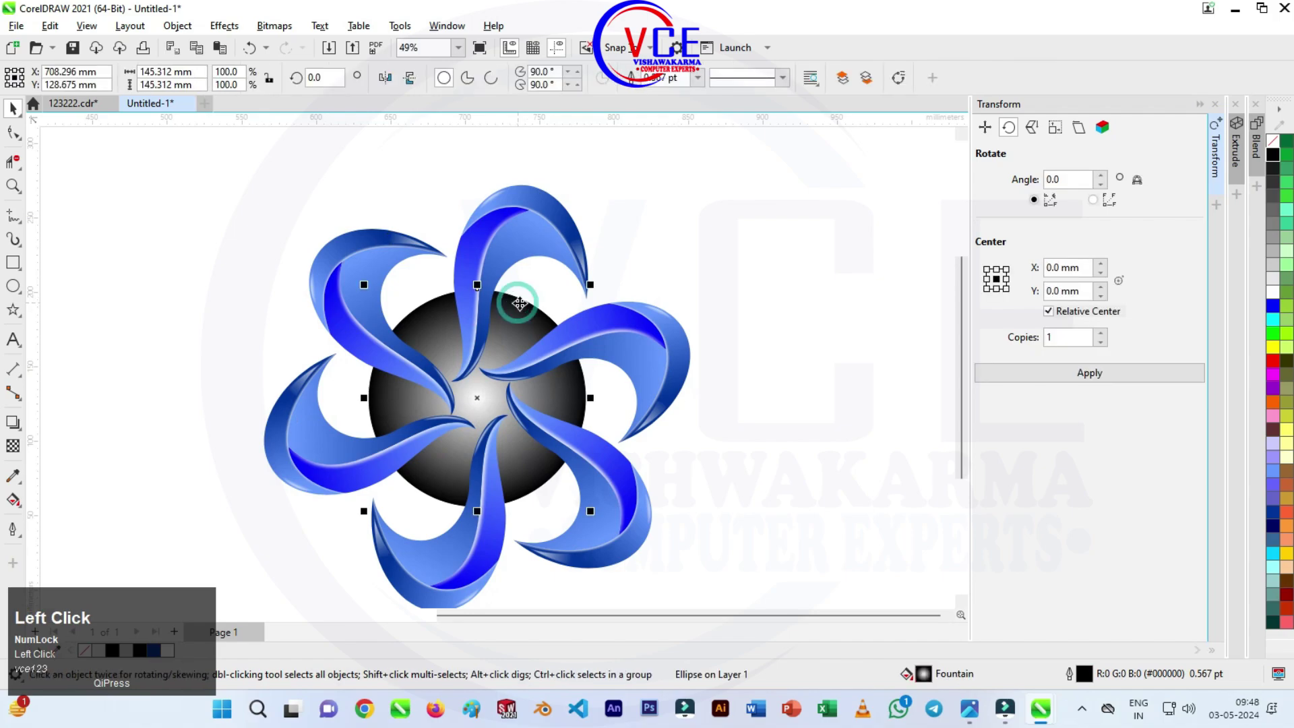
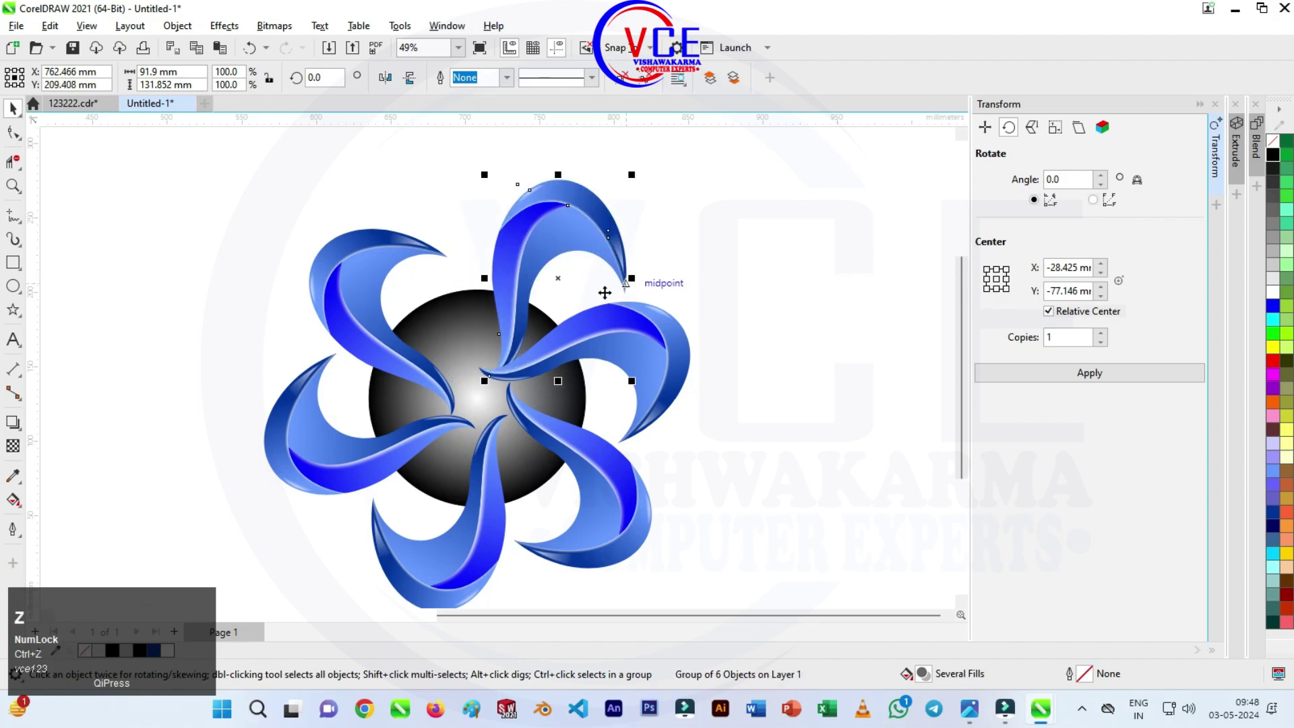
left_click(529, 327)
left_click_drag(529, 327, 689, 235)
scroll("down", 3)
scroll("up", 3)
scroll("up", 3)
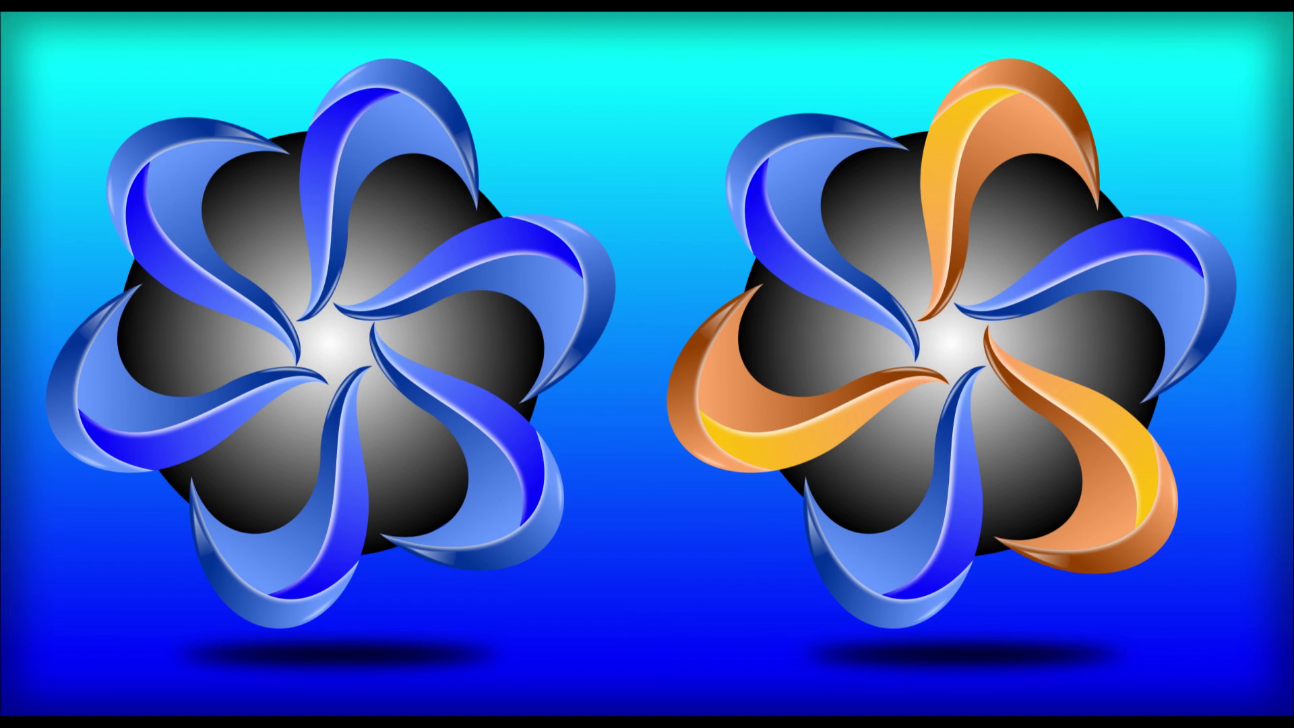
scroll("up", 3)
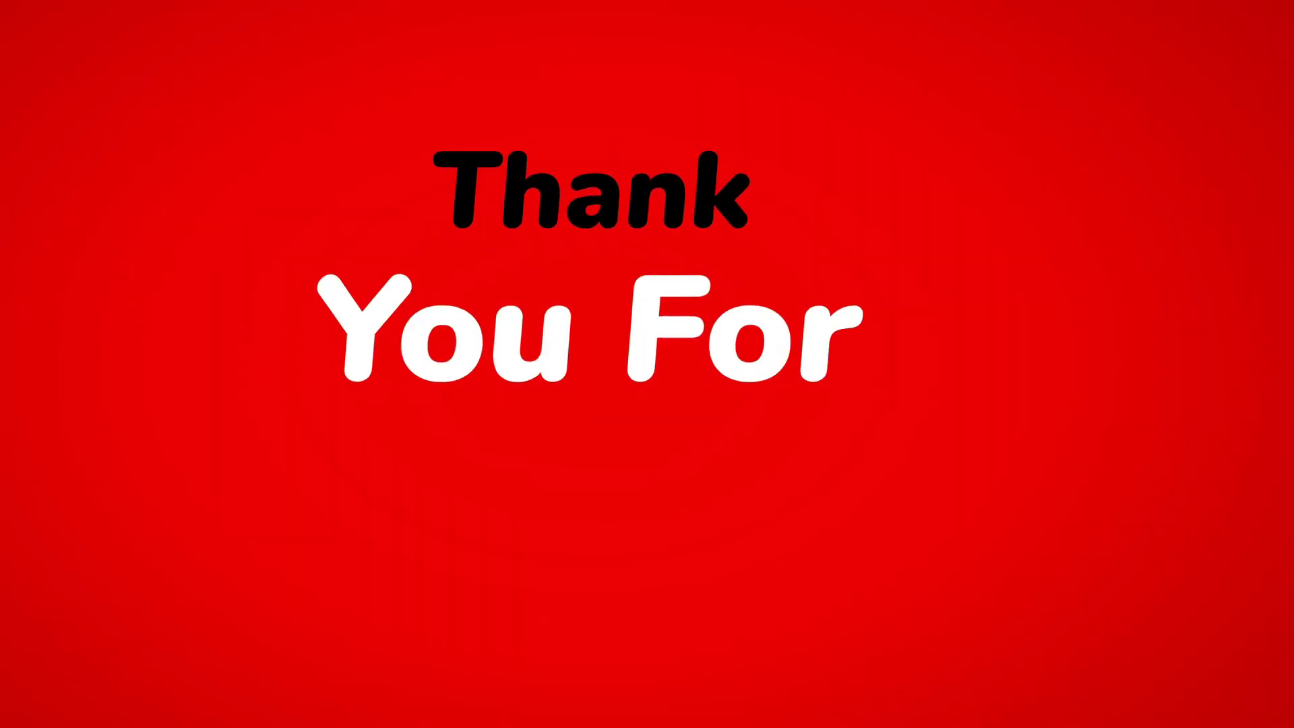